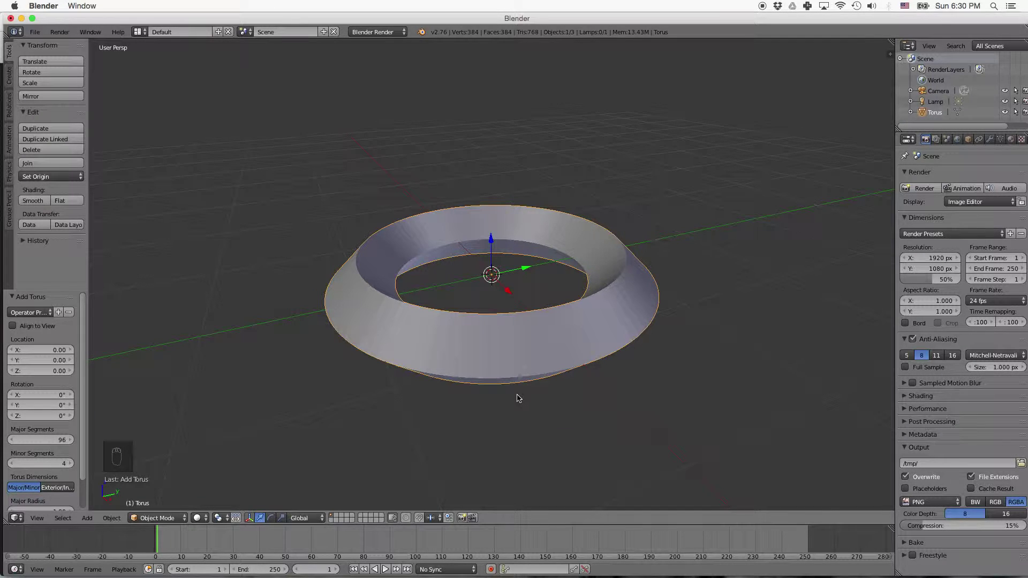
# Dissolve the torus's outer middle edge loop so the ring becomes a straight-walled band
pyautogui.press('Tab')
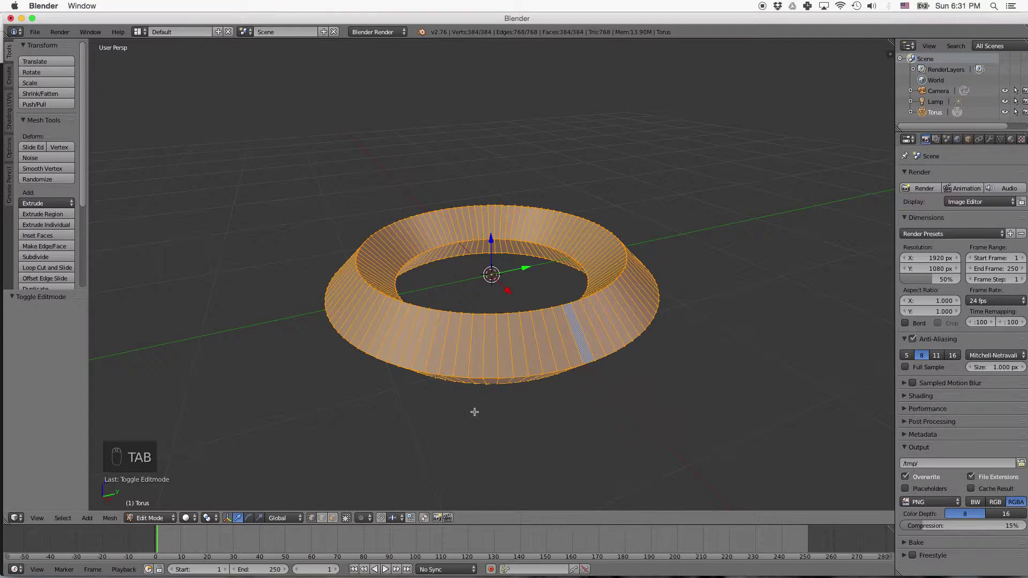
pyautogui.press('a')
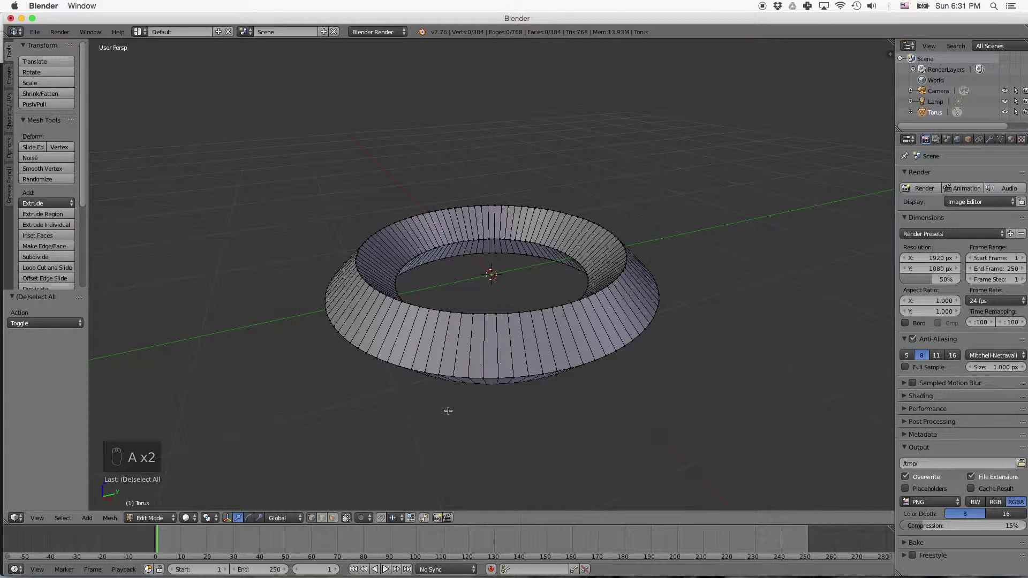
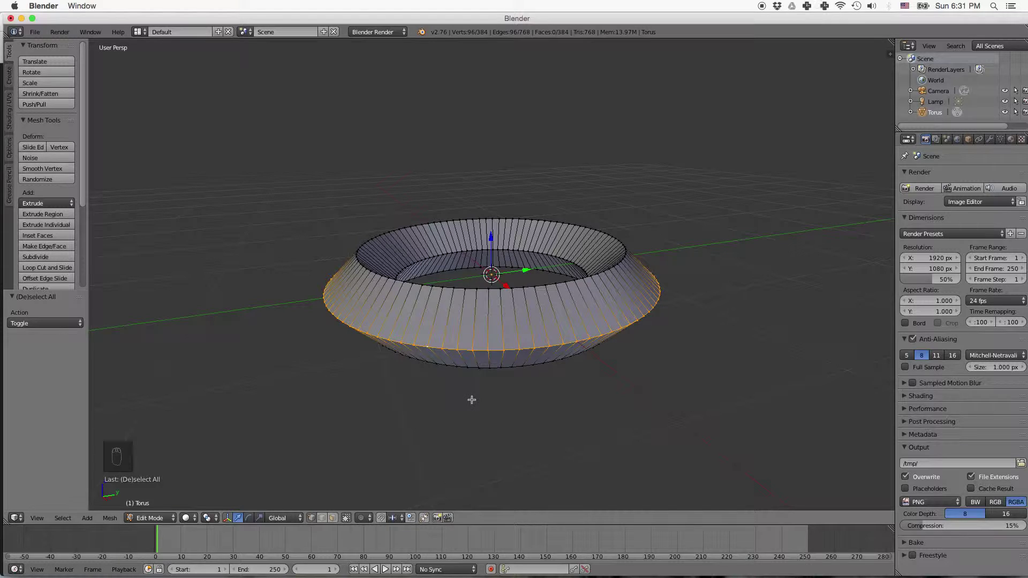
pyautogui.press('x')
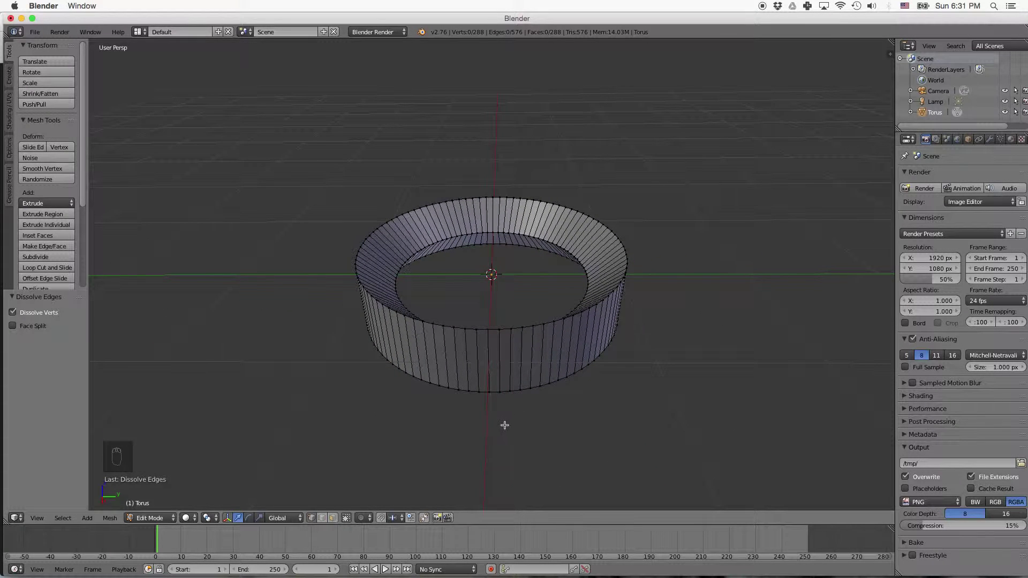
# Rotate the whole ring 90° about X and view it from the front in orthographic wireframe
pyautogui.press('a')
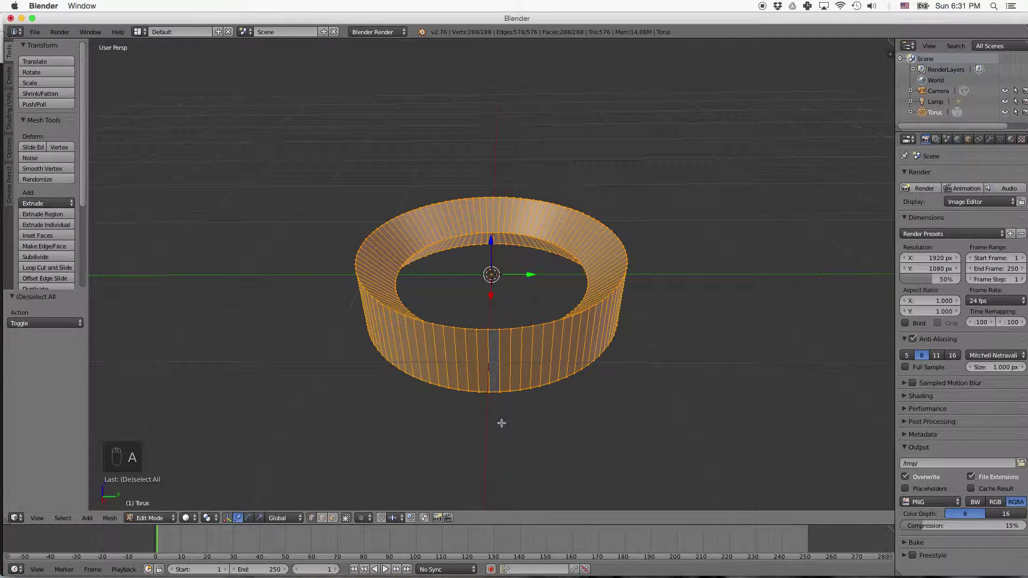
pyautogui.press('r')
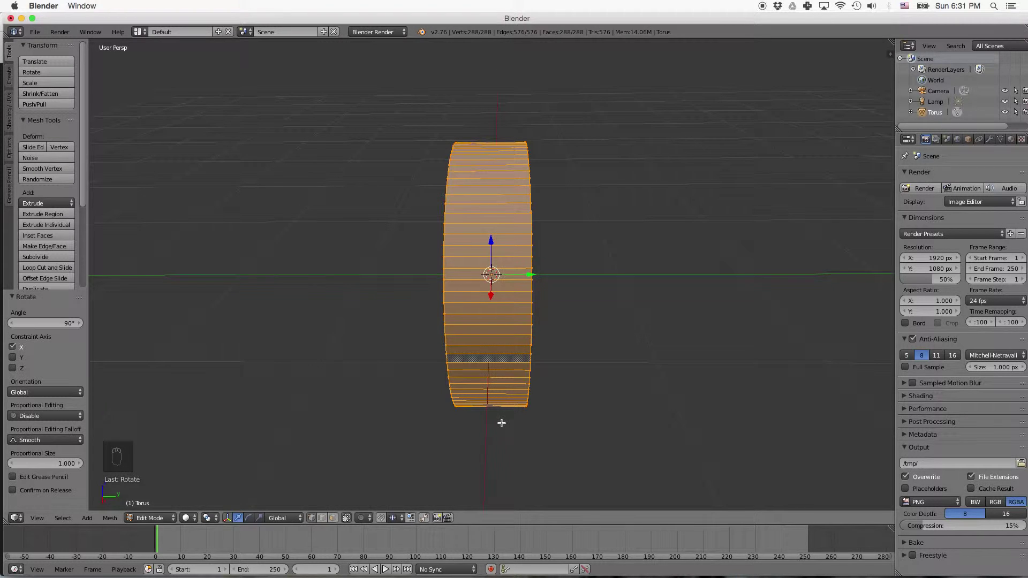
pyautogui.press('KP_1')
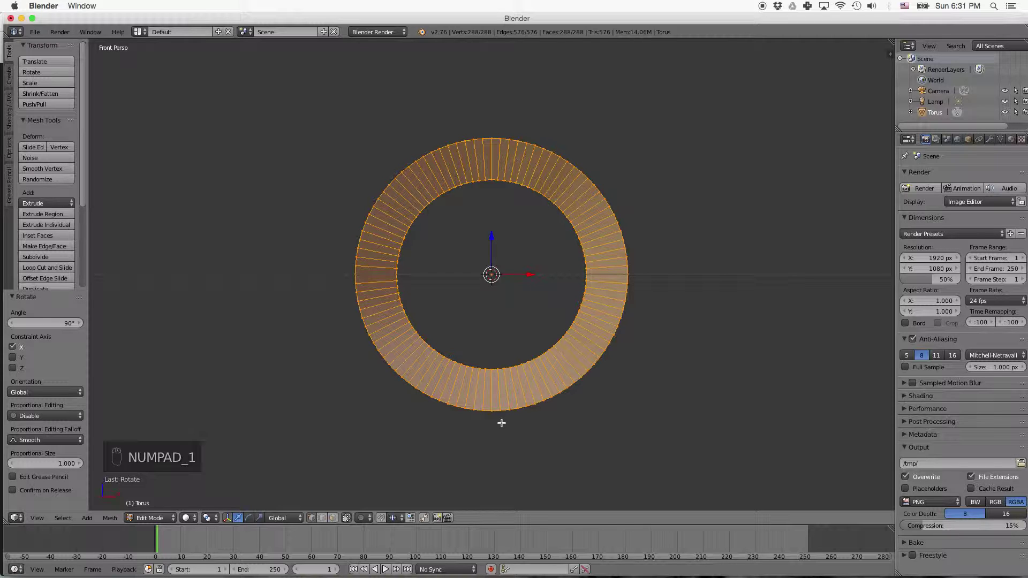
pyautogui.press('a')
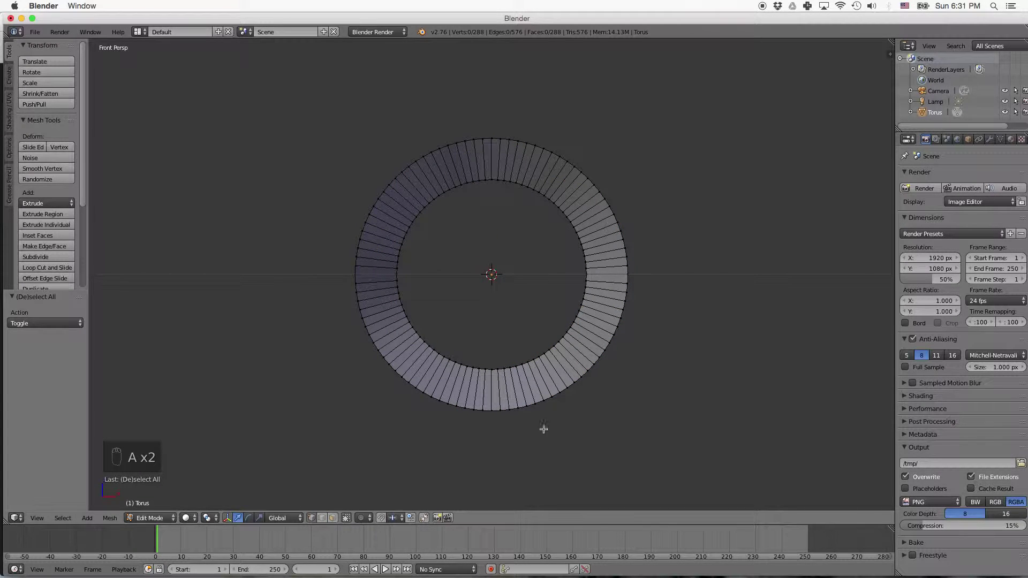
pyautogui.press('z')
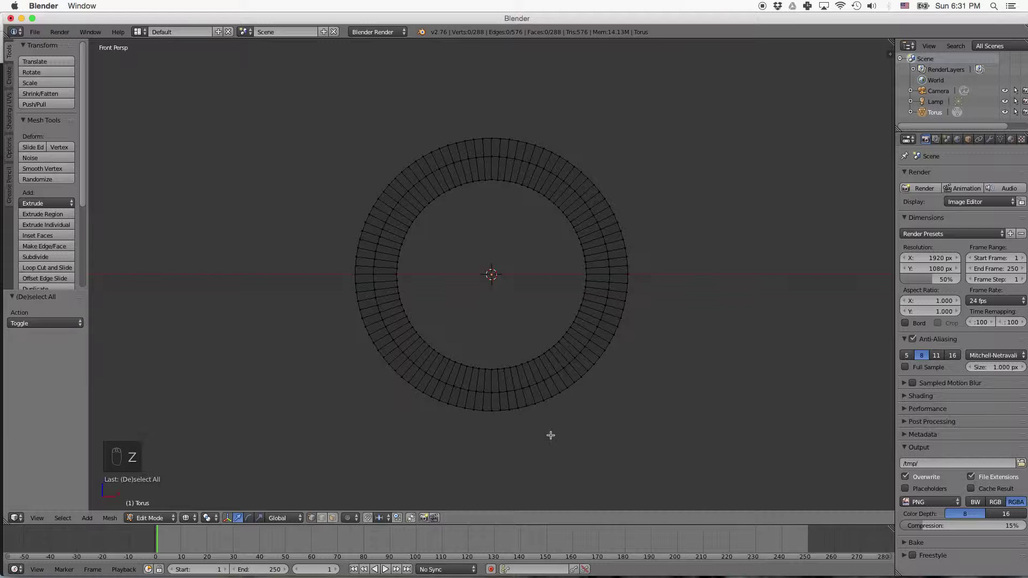
pyautogui.press('KP_5')
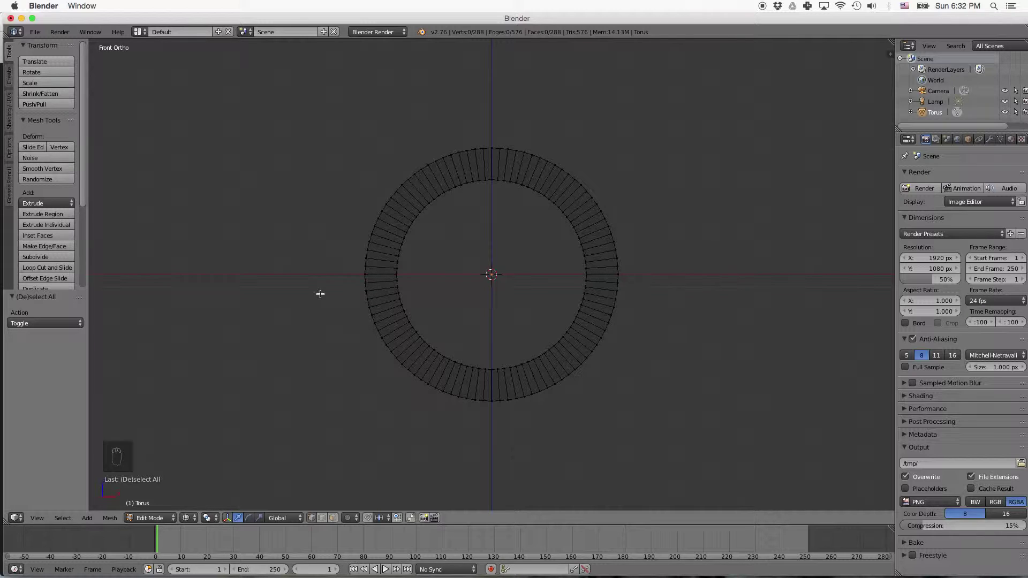
# Box-select the ring's lower half and delete its vertices, leaving a semicircular arch
pyautogui.press('b')
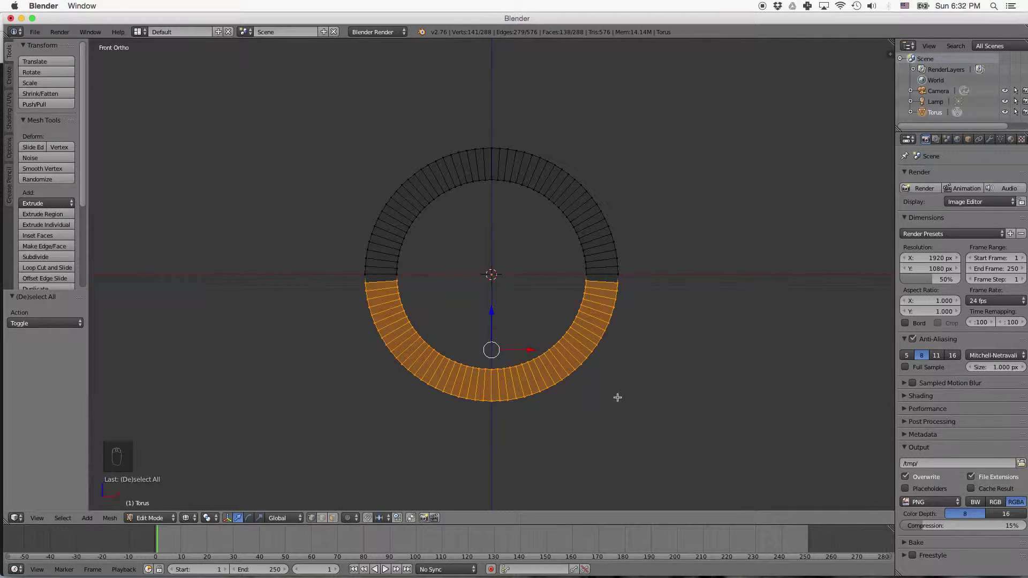
pyautogui.press('x')
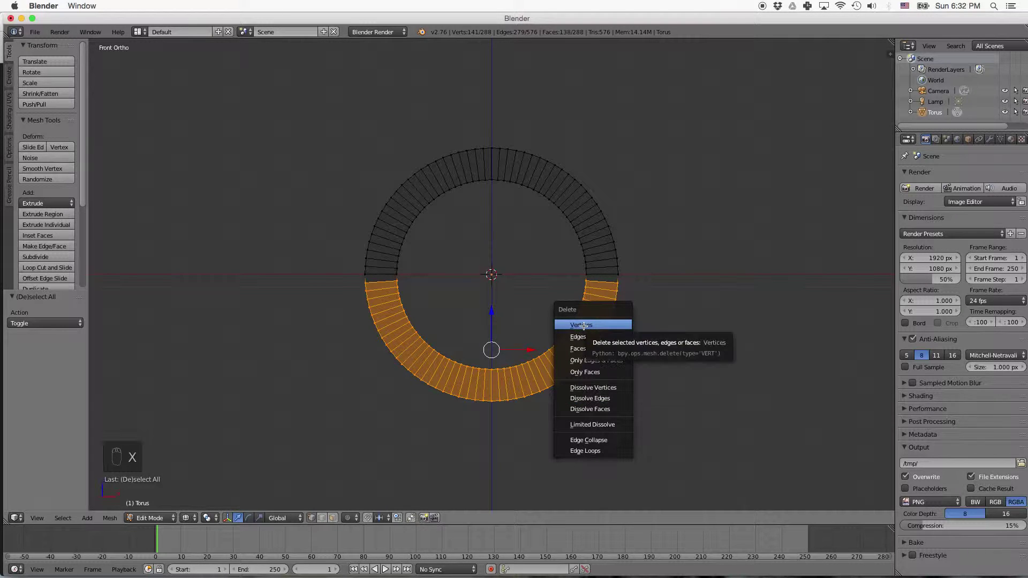
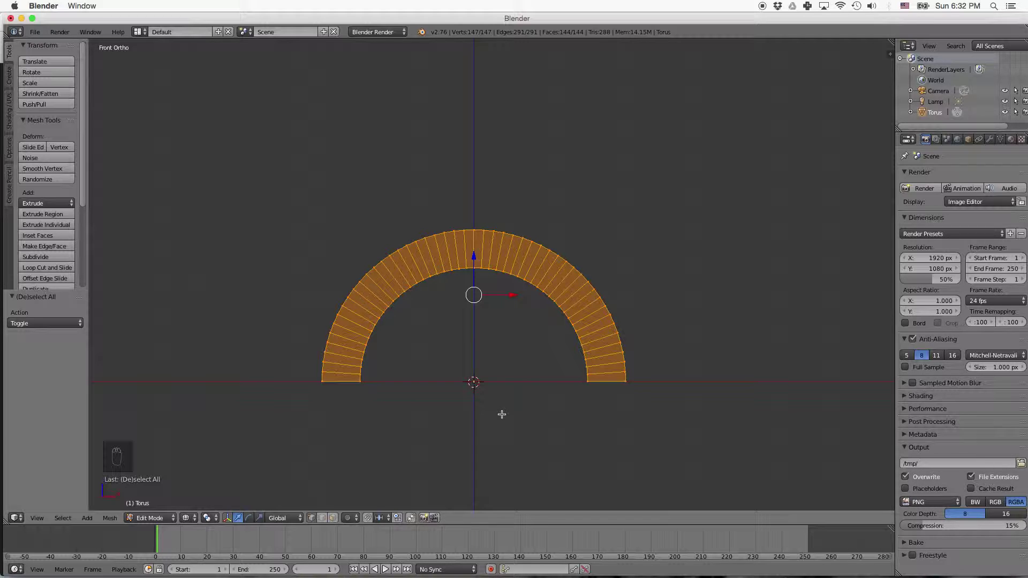
# Scale the arch narrower along X and taller along Z into a parabolic shape
pyautogui.press('s')
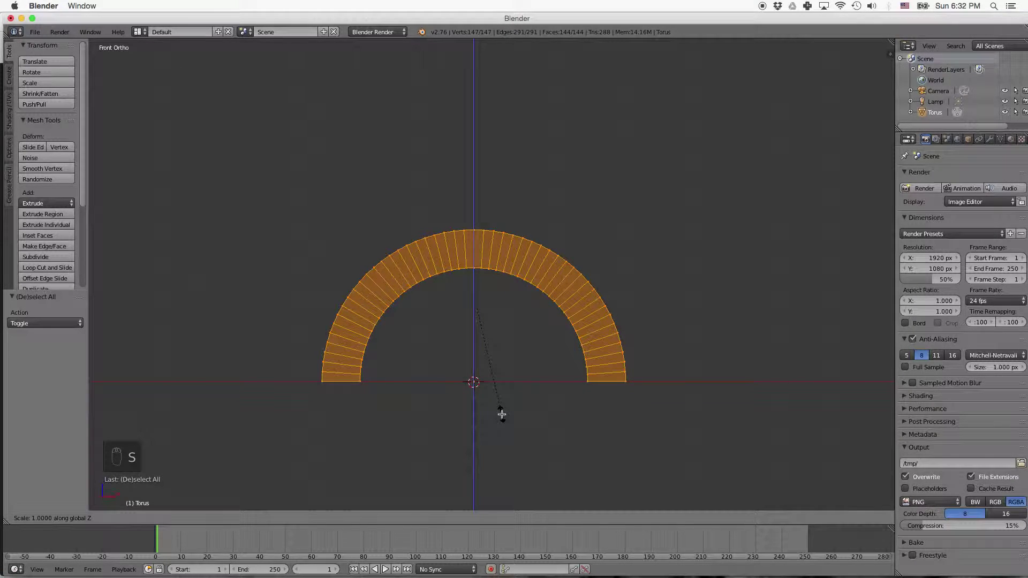
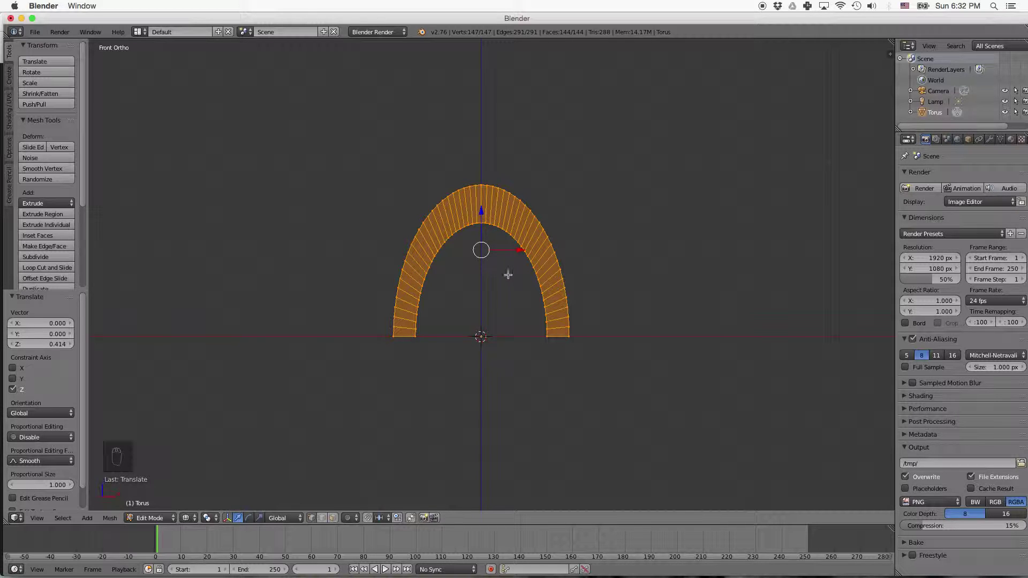
pyautogui.press('s')
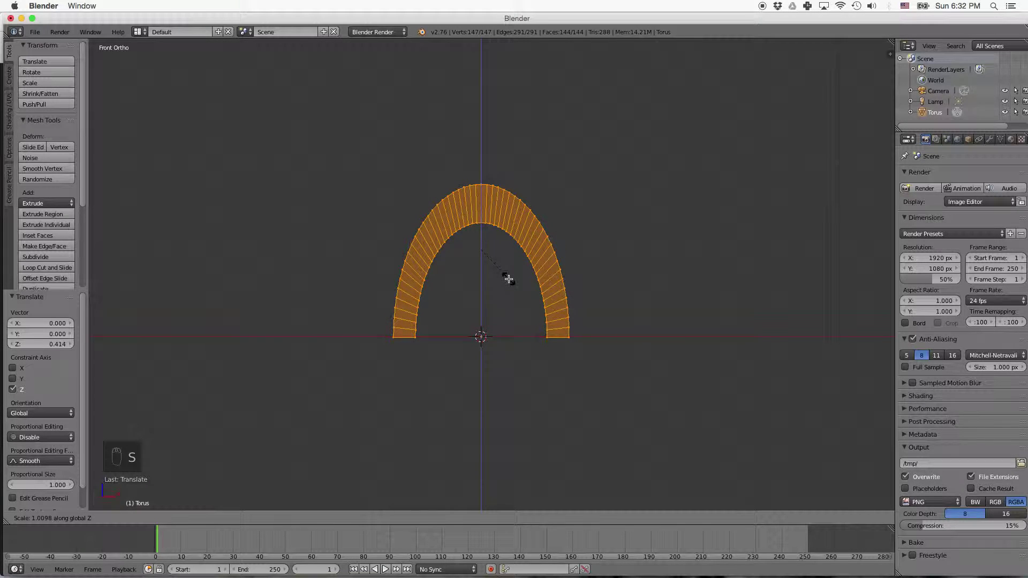
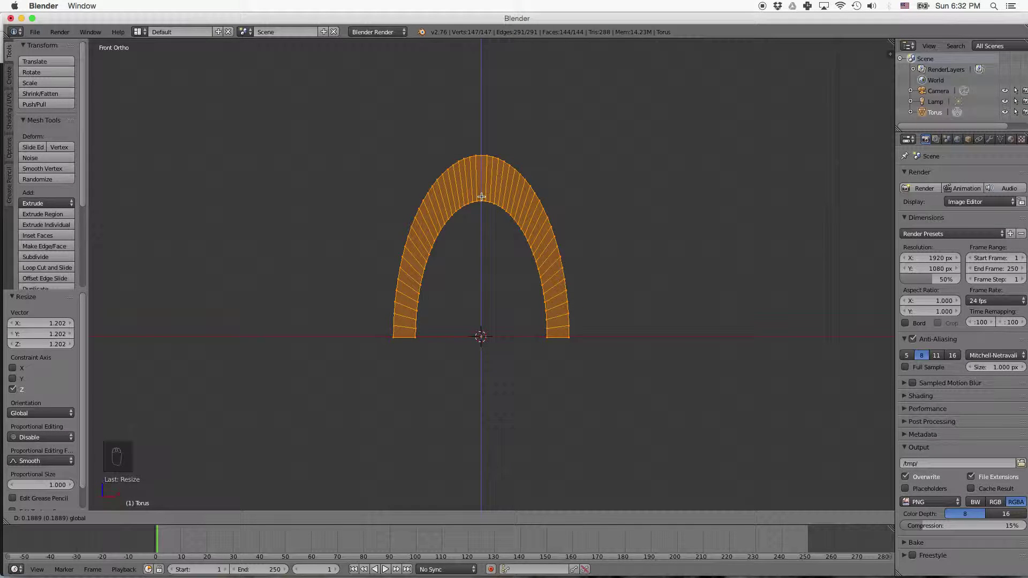
pyautogui.press('s')
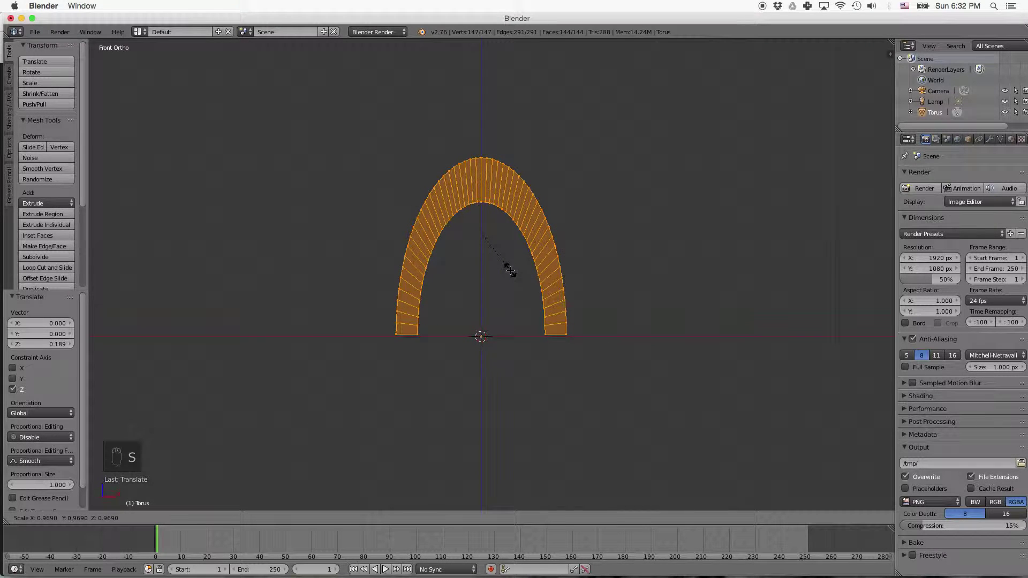
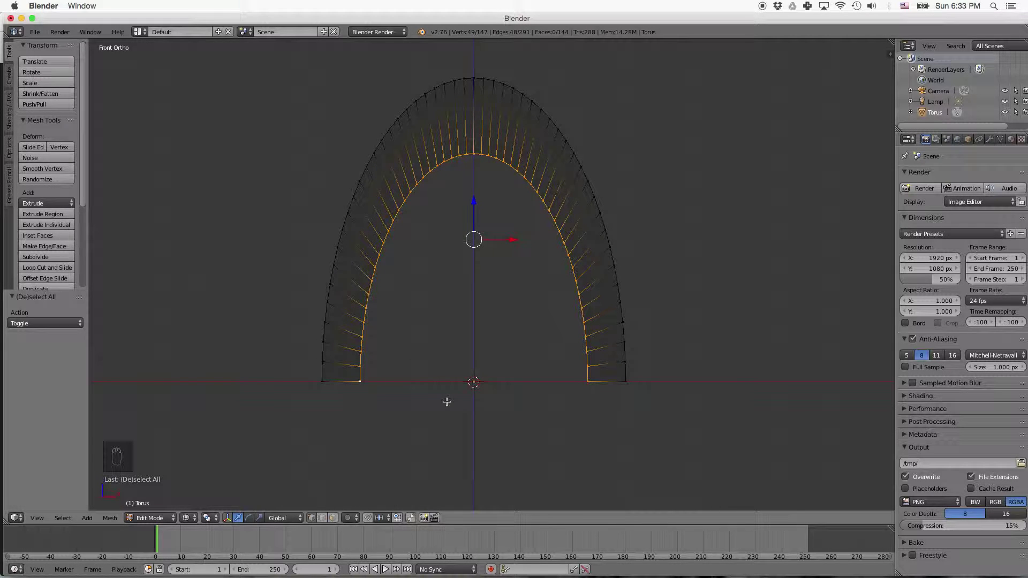
# Scale the arch's inner-curve vertices outward along X to thin the legs
pyautogui.press('s')
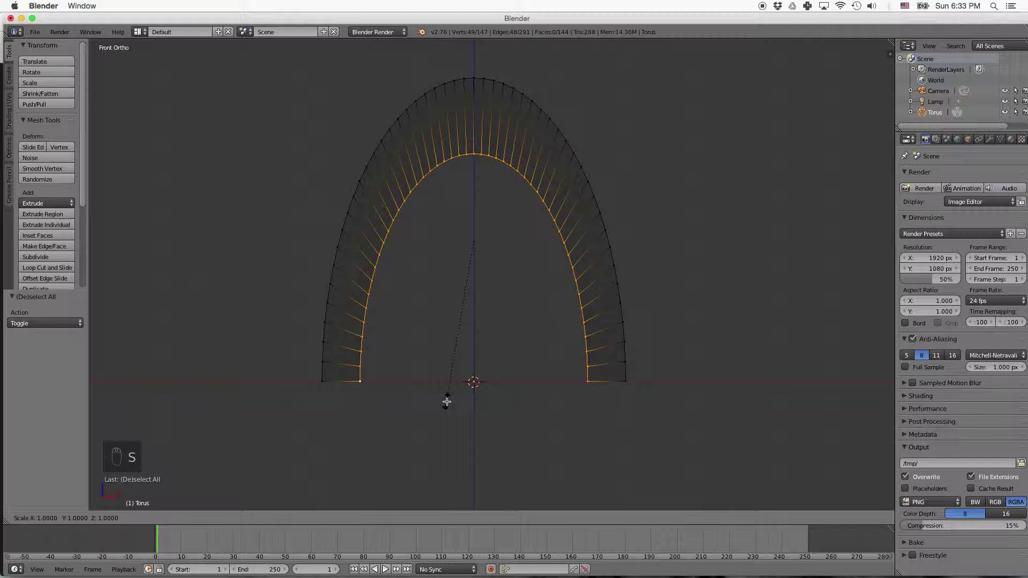
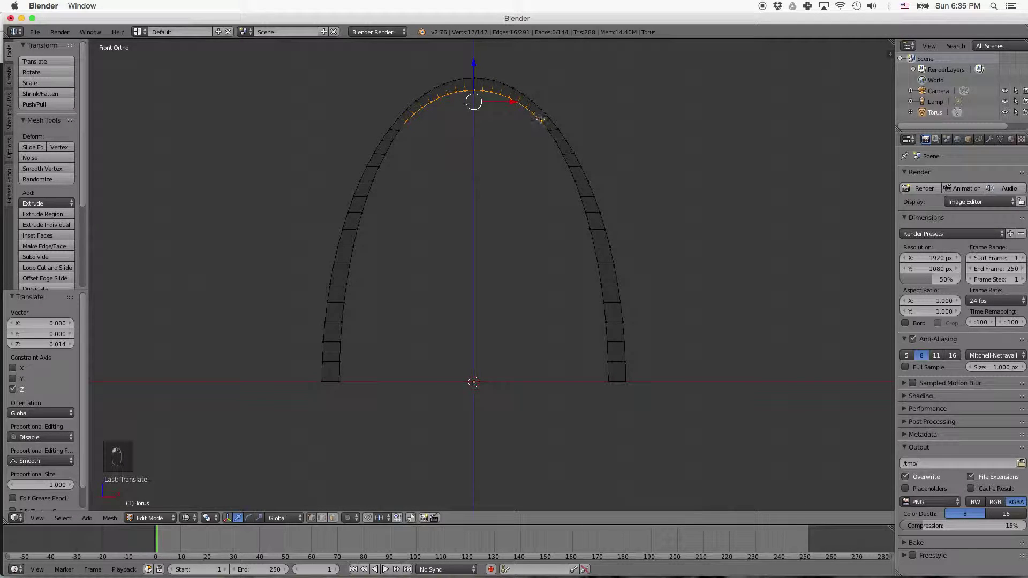
# Nudge the crown's inner-curve vertices upward so the band stays evenly thin
pyautogui.middleClick(542, 120)
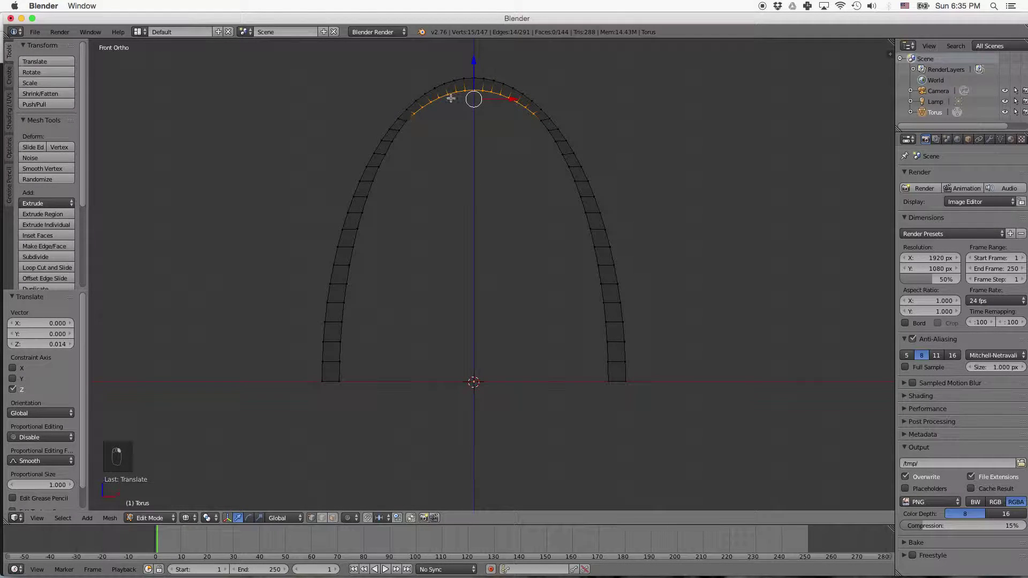
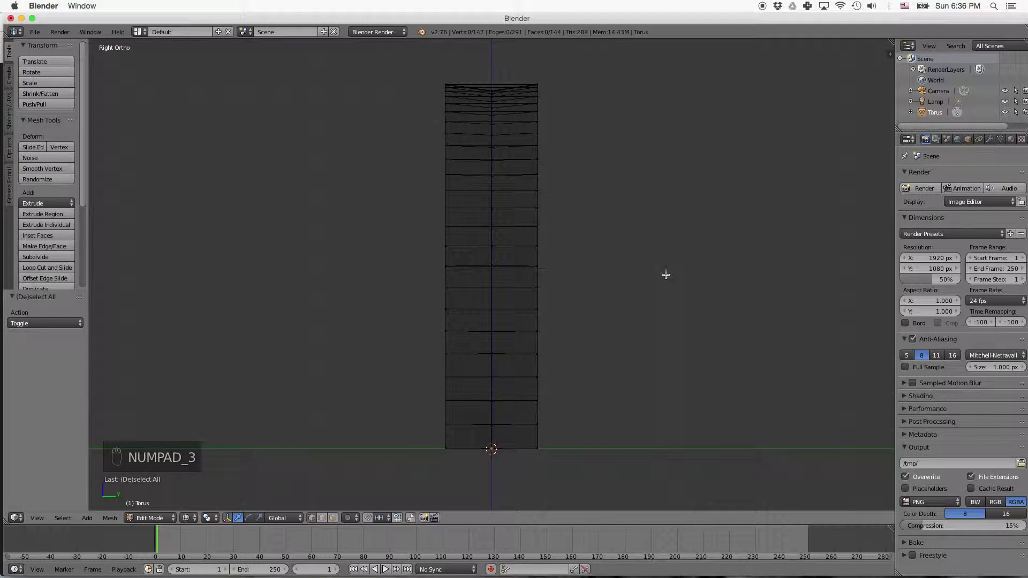
# Scale the entire arch along Y to about half its depth, then begin another rescale
pyautogui.press('a')
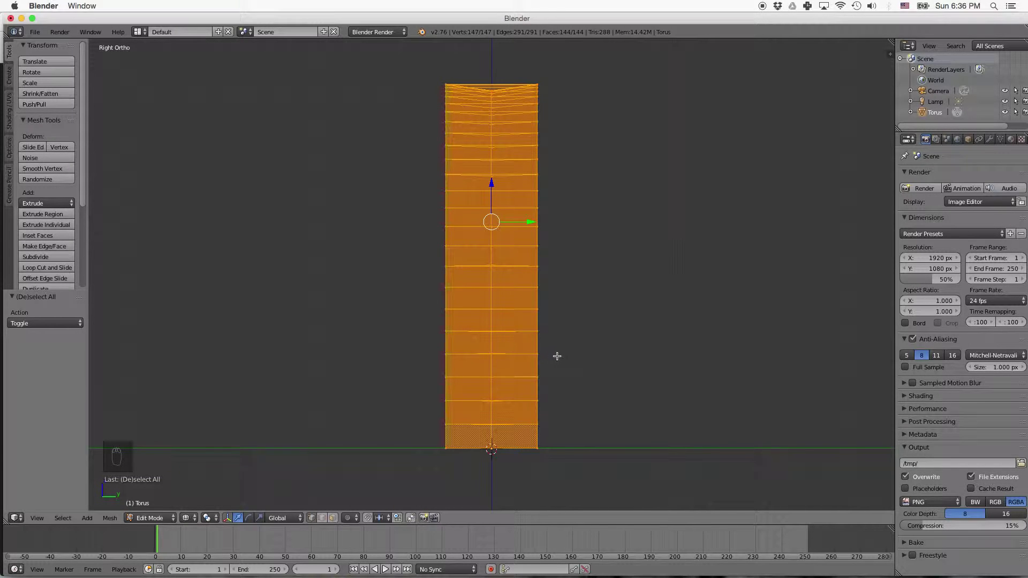
pyautogui.press('s')
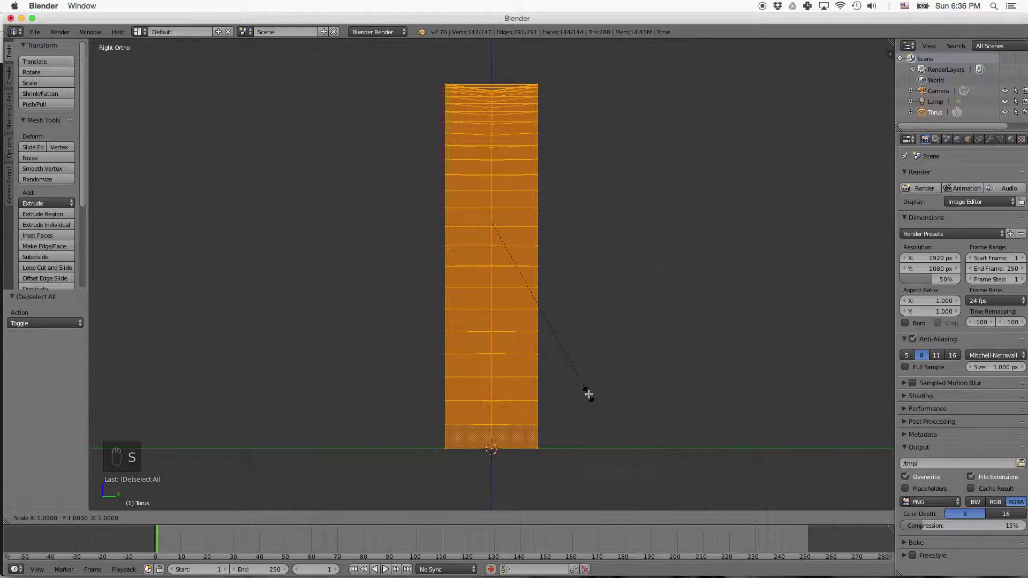
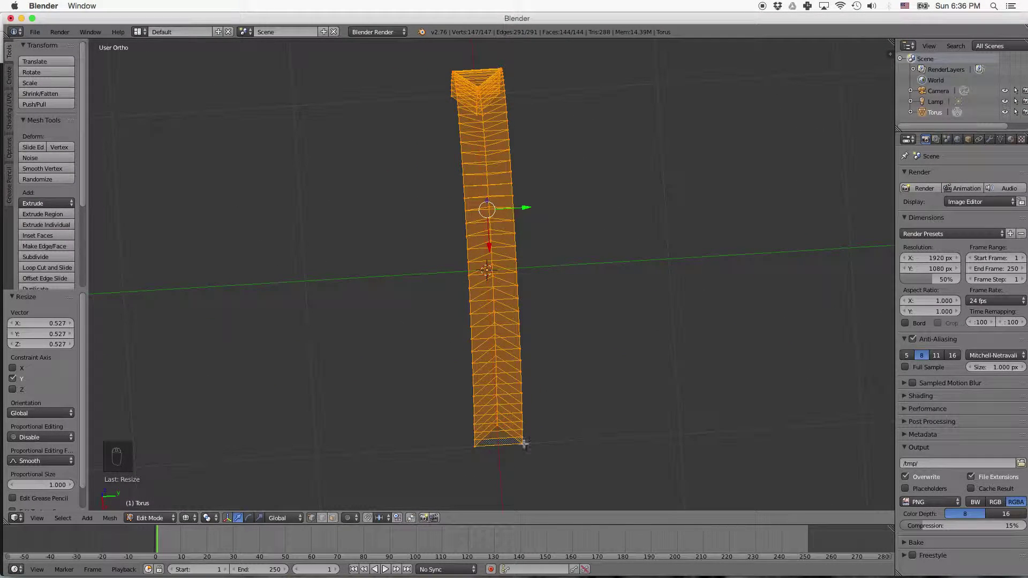
pyautogui.press('s')
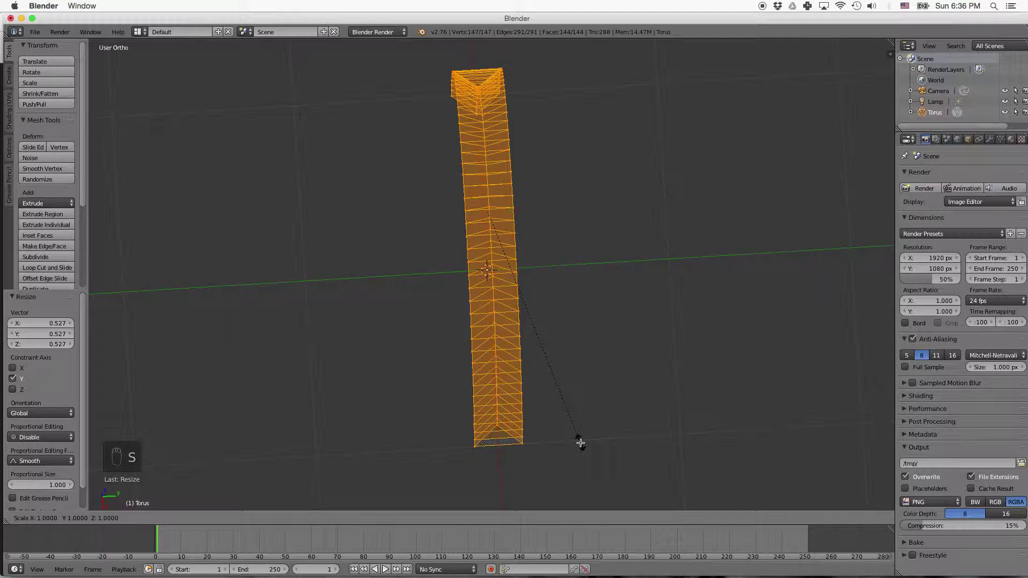
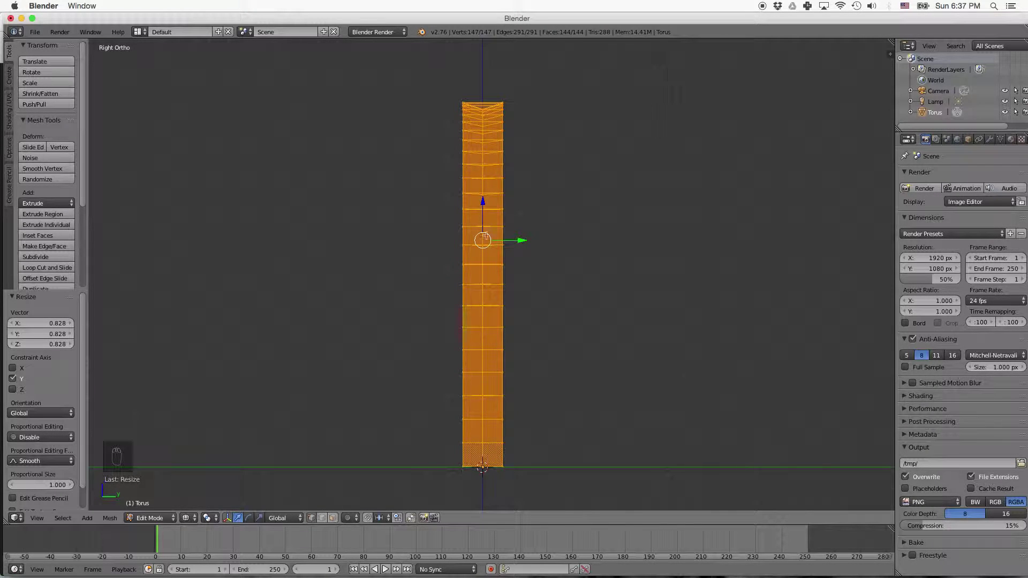
# Narrow the column above its first and second rows to 0.9 along Y
pyautogui.press('a')
pyautogui.press('b')
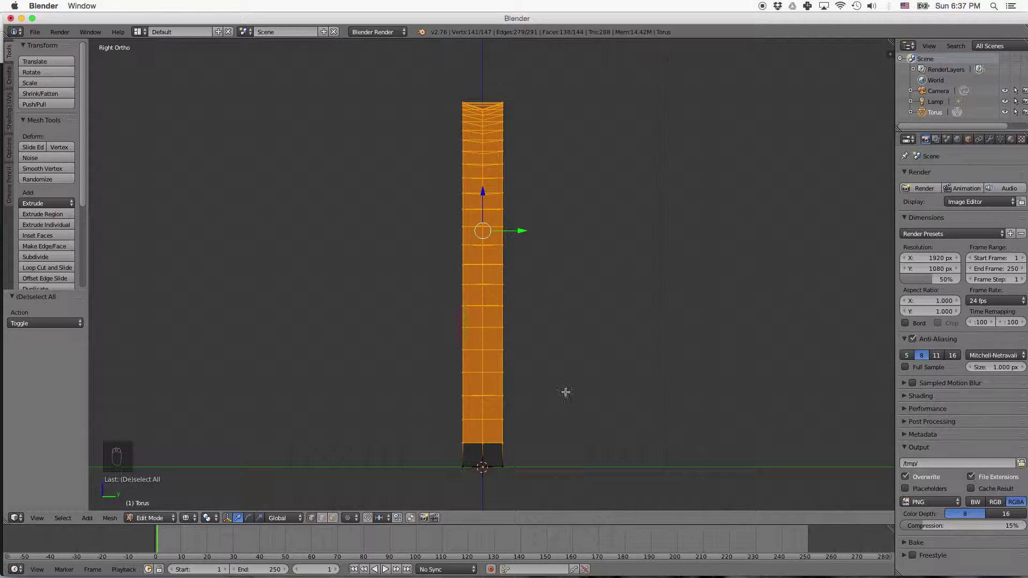
pyautogui.press('s')
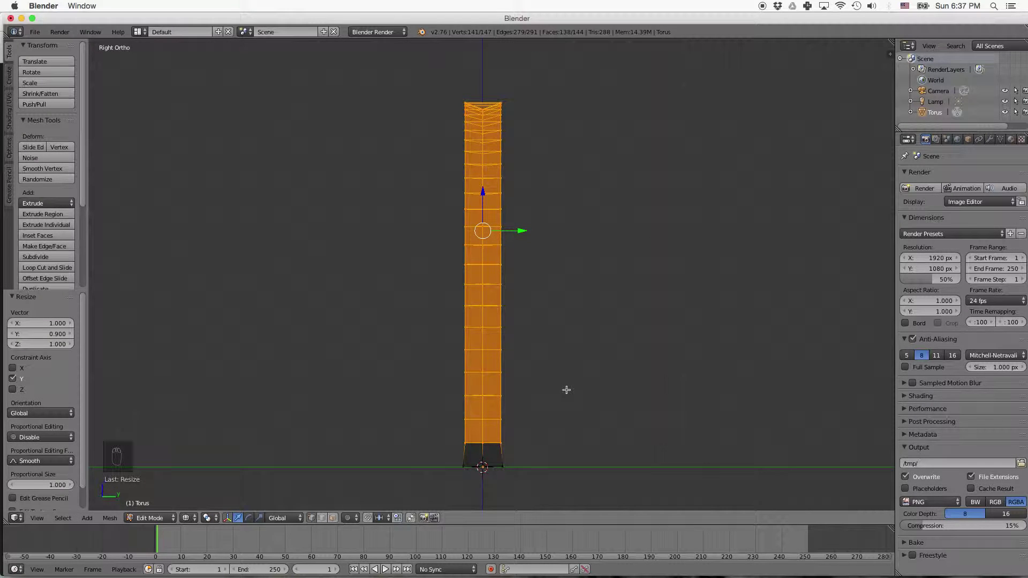
pyautogui.press('a')
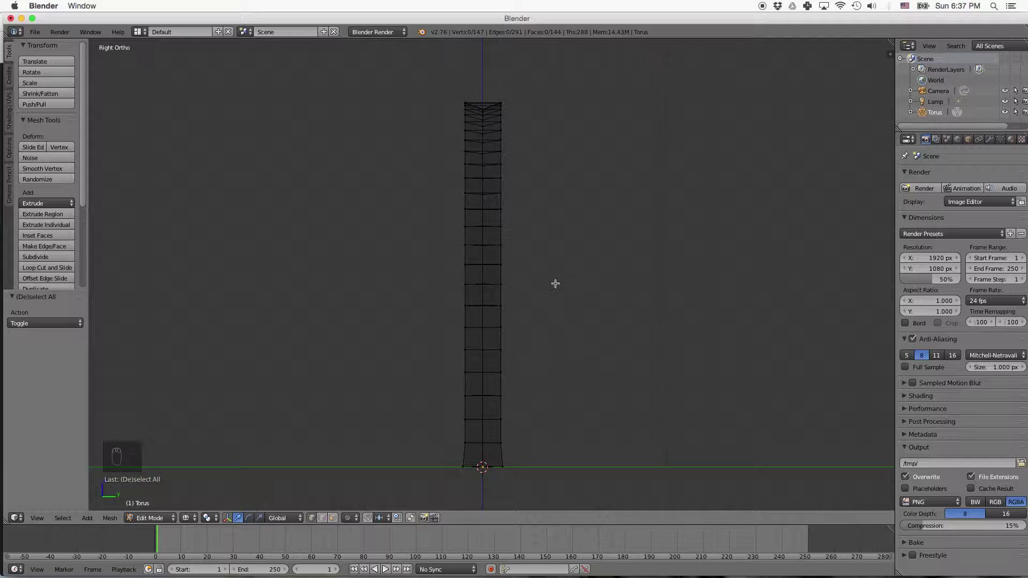
pyautogui.press('b')
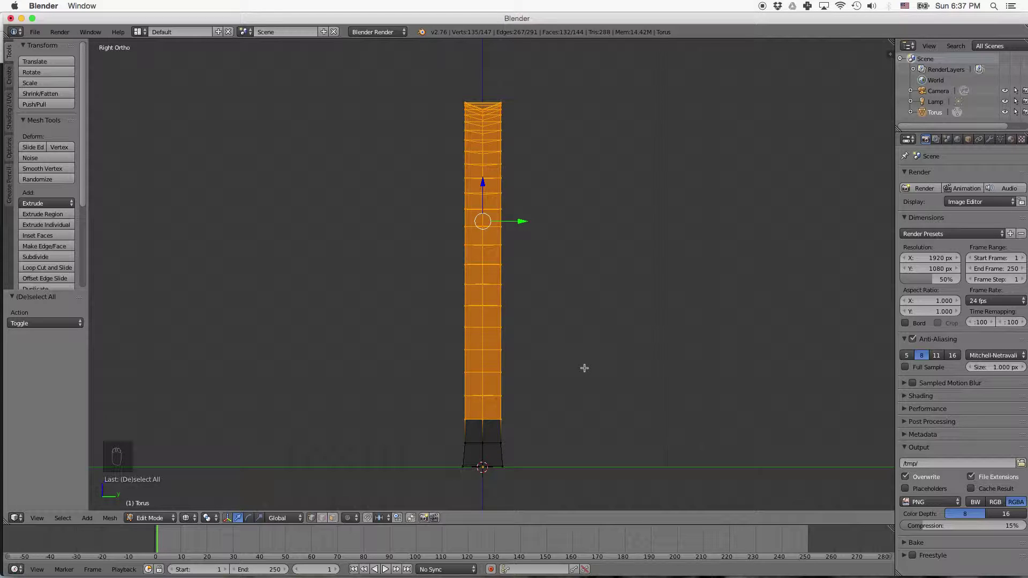
pyautogui.press('s')
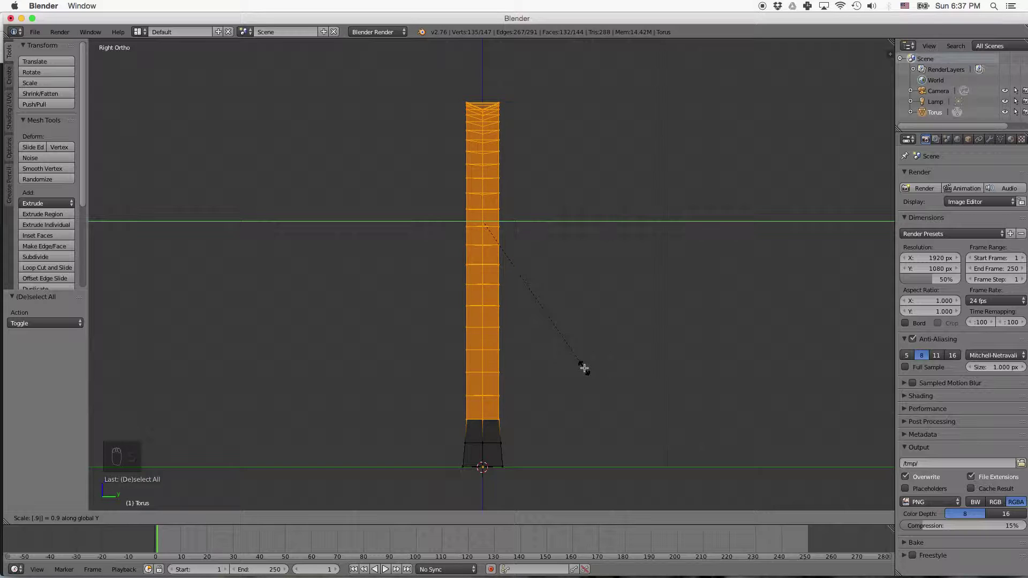
pyautogui.press('a')
pyautogui.press('v')
# Narrow the next two higher sections of the column to 0.9 along Y
pyautogui.press('b')
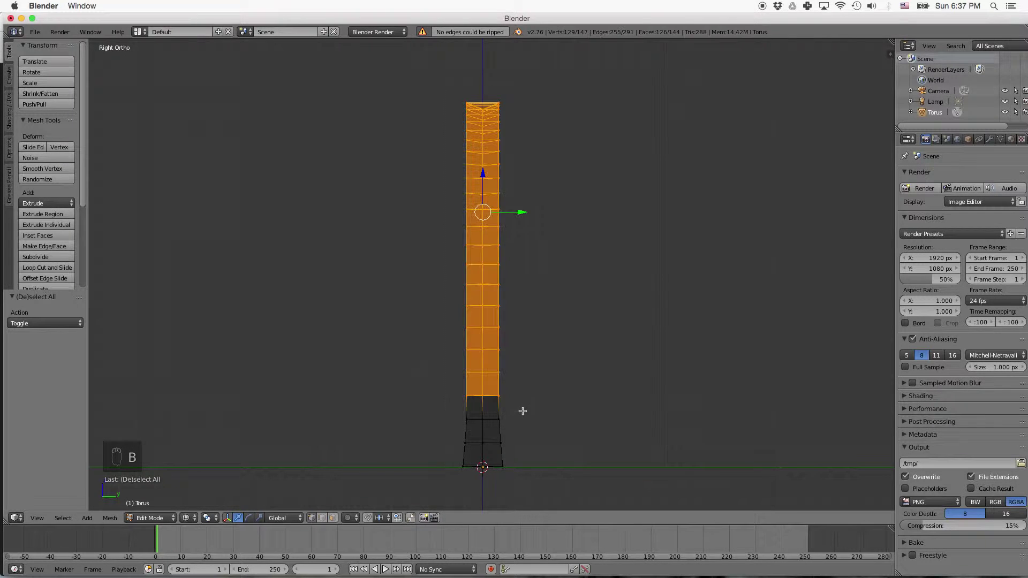
pyautogui.press('s')
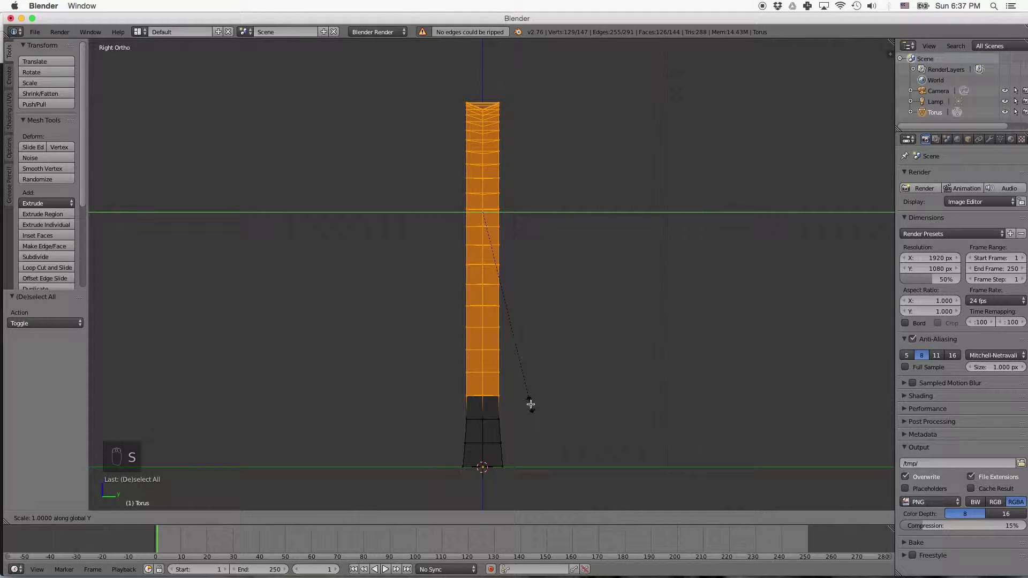
pyautogui.press('a')
pyautogui.press('v')
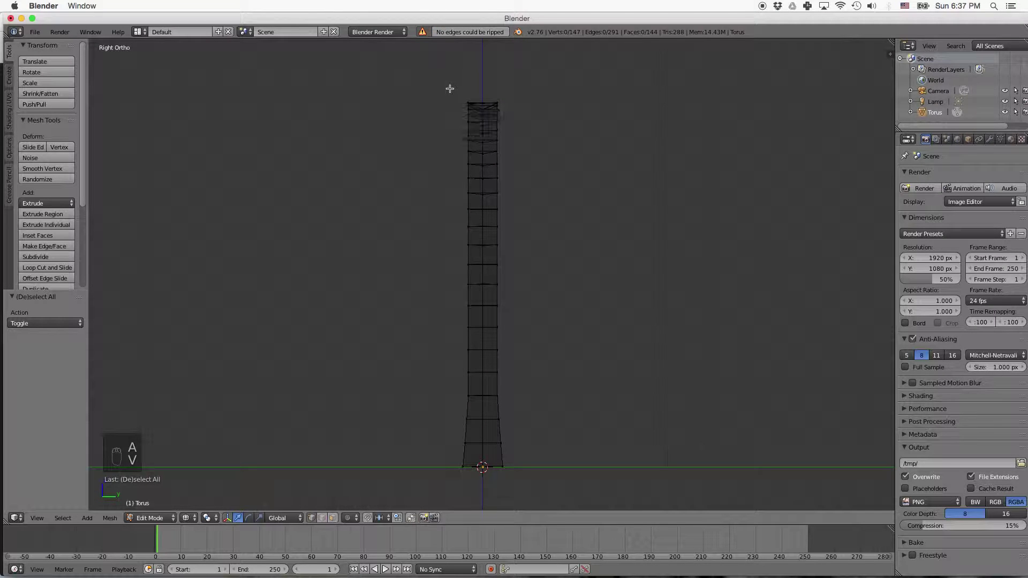
pyautogui.press('b')
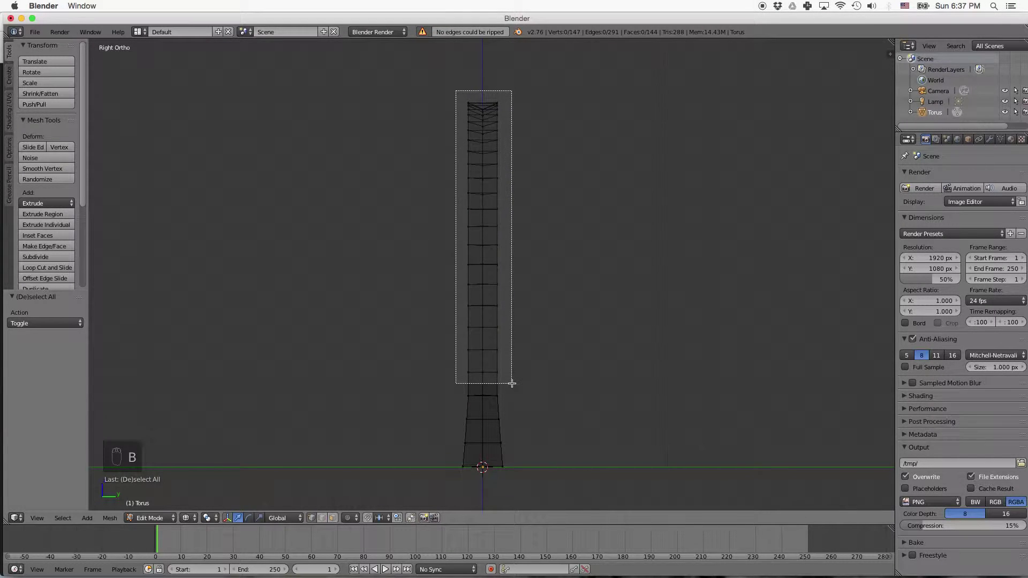
pyautogui.press('s')
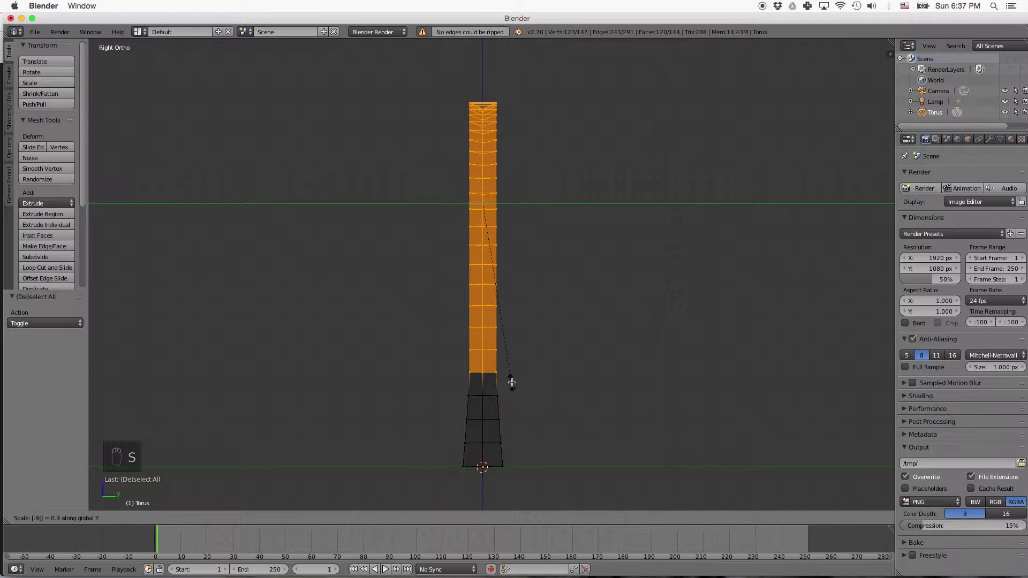
pyautogui.press('a')
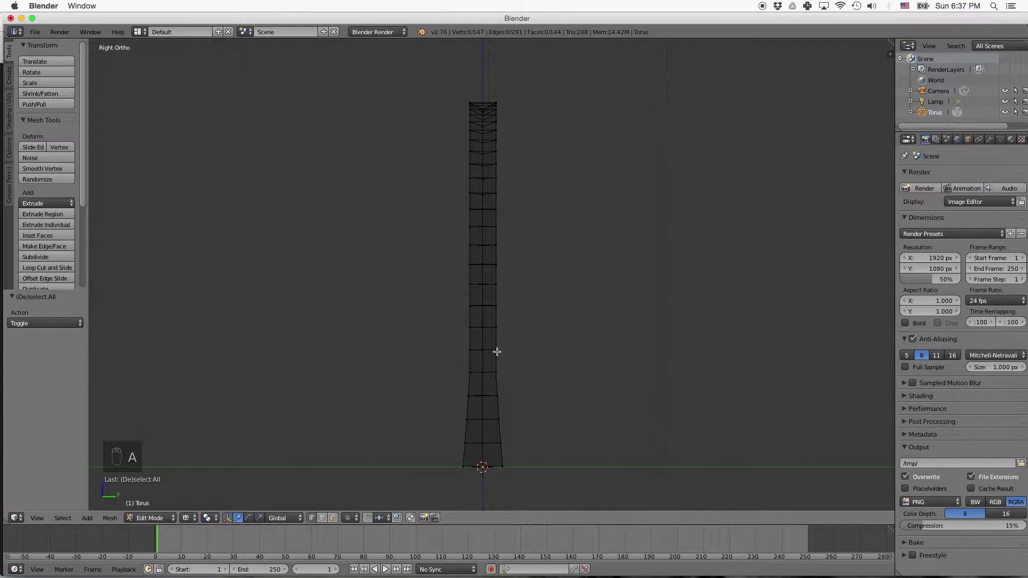
# Continue the taper, scaling two further upper sections to 0.9 along Y
pyautogui.press('b')
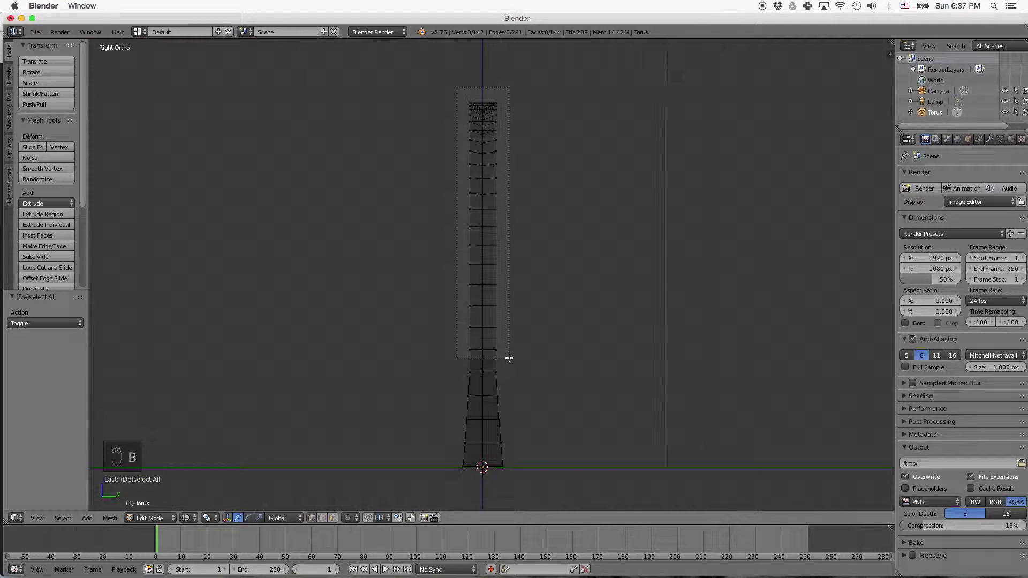
pyautogui.press('s')
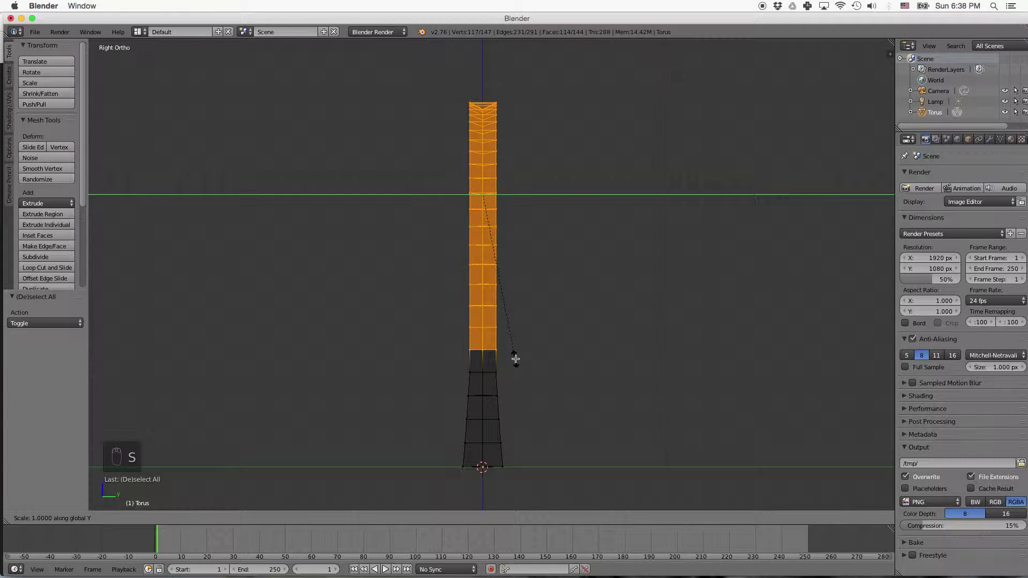
pyautogui.press('a')
pyautogui.press('b')
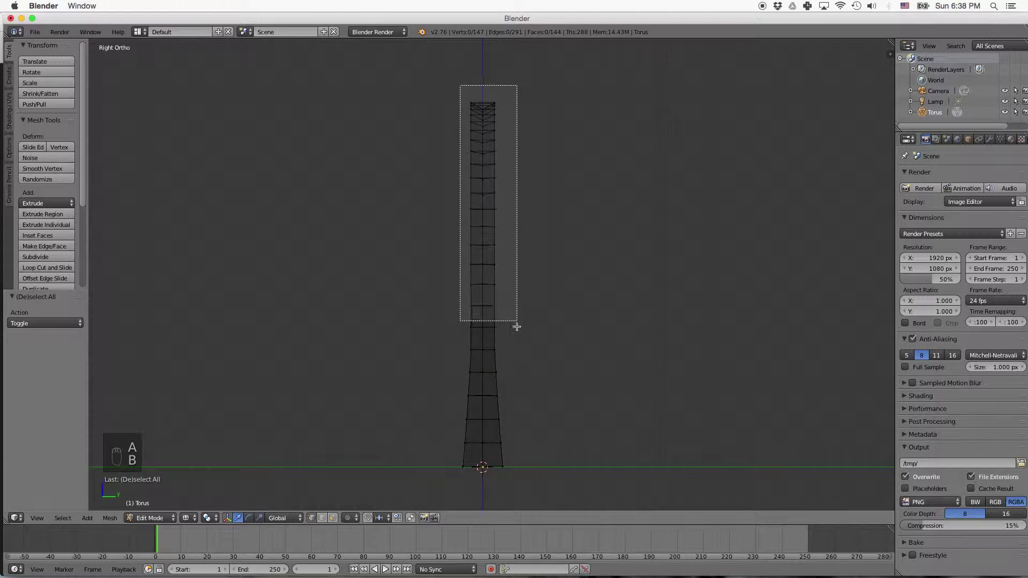
pyautogui.press('s')
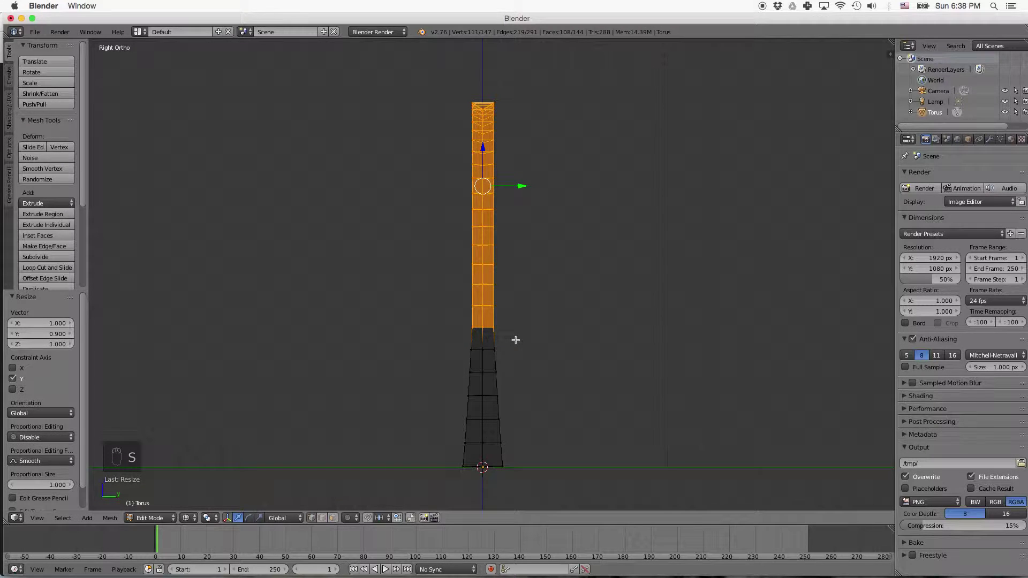
pyautogui.press('a')
# Scale the rows further up to 0.9 along Y and select the topmost rows
pyautogui.press('b')
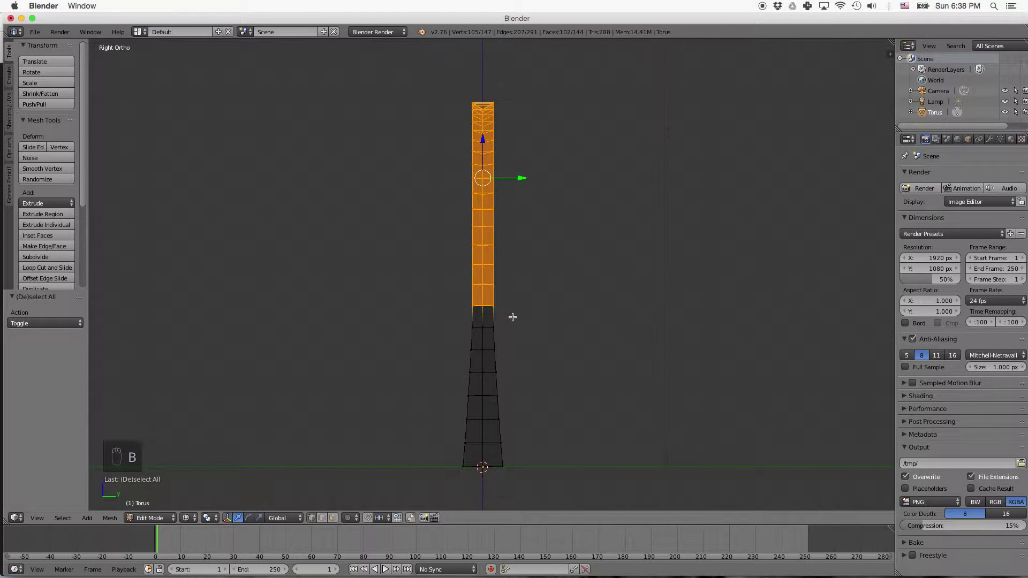
pyautogui.press('s')
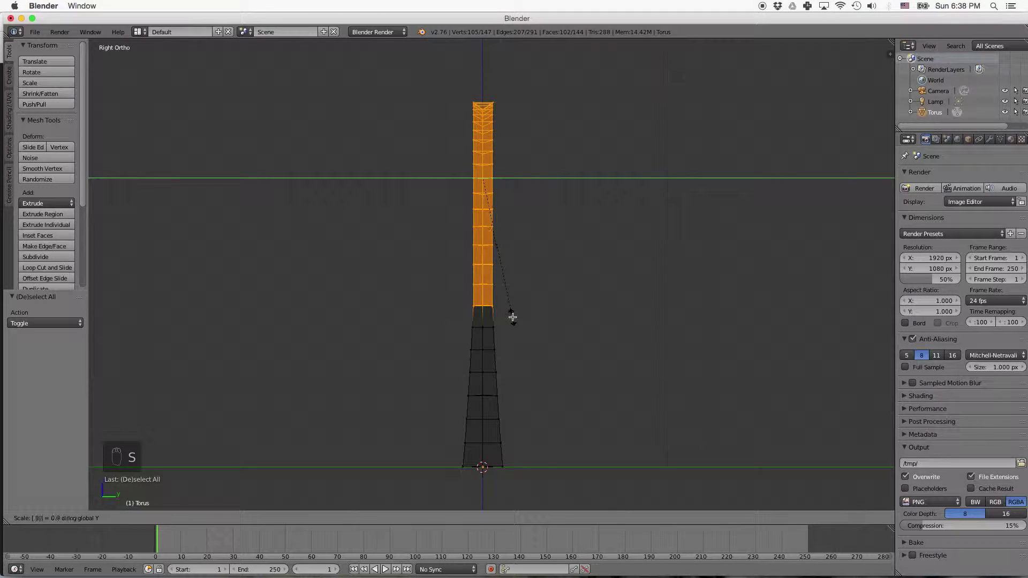
pyautogui.press('a')
pyautogui.press('b')
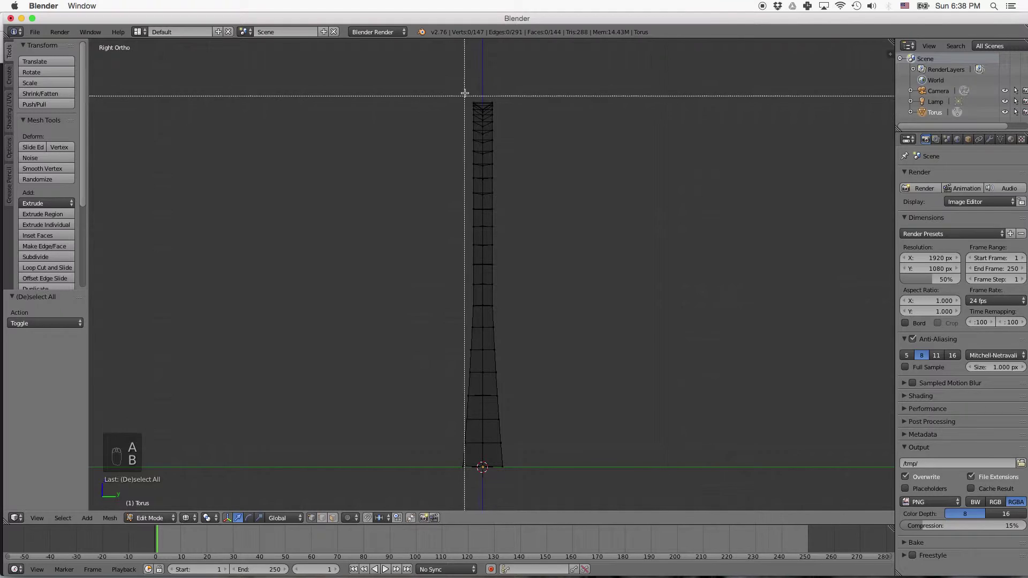
pyautogui.press('s')
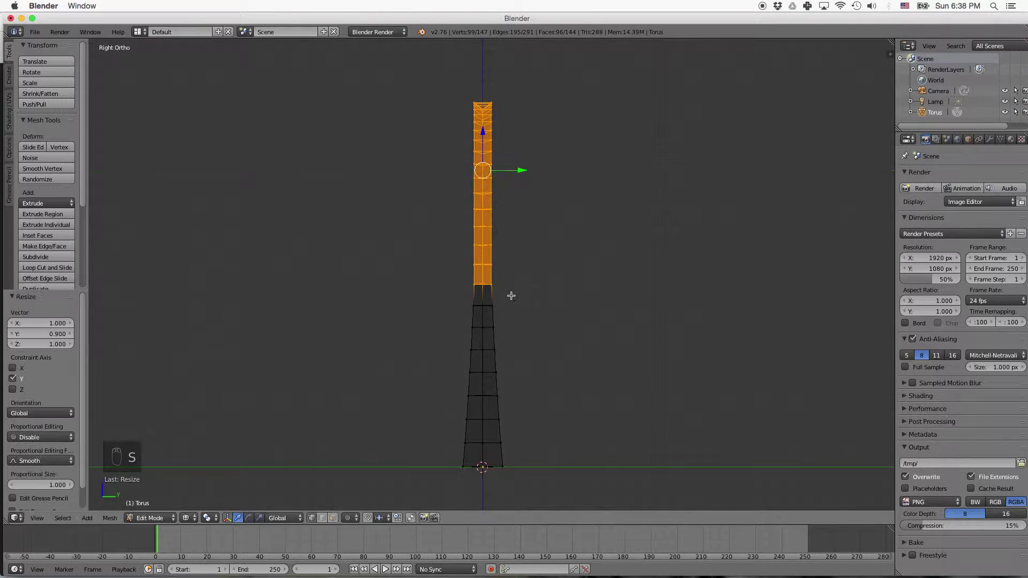
pyautogui.press('a')
pyautogui.press('b')
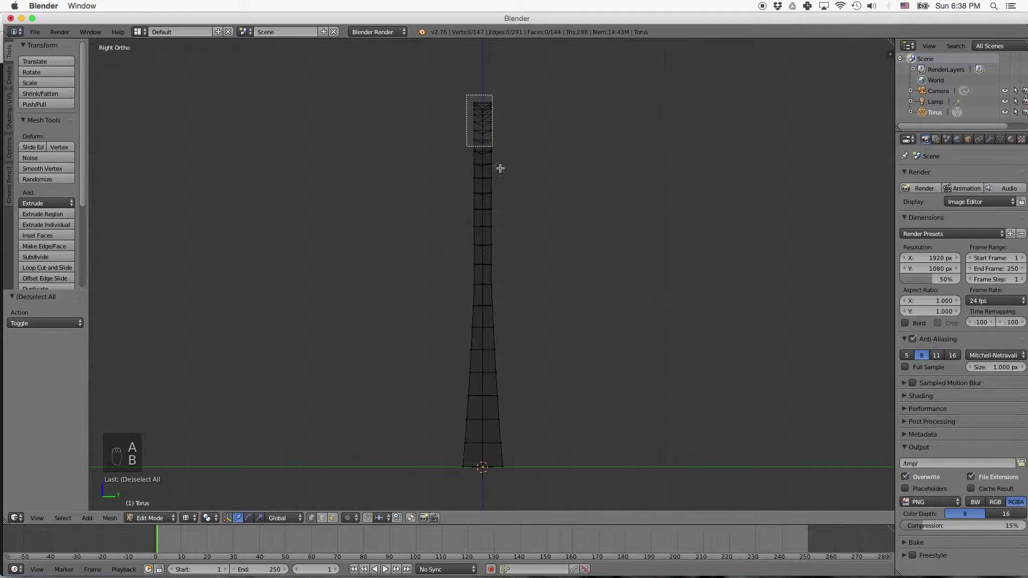
# Narrow two upper sections near the top to 0.9 along Y
pyautogui.press('s')
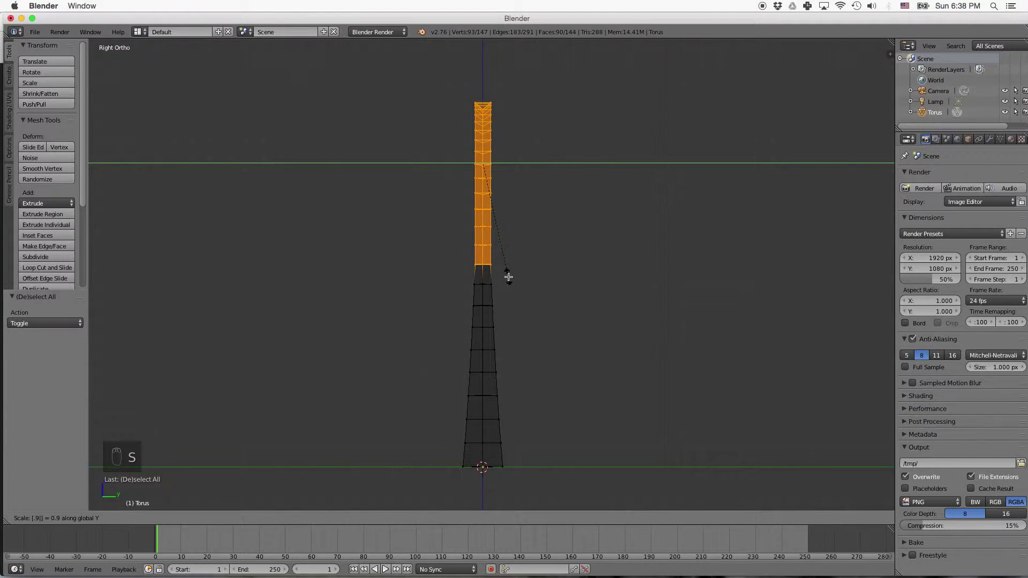
pyautogui.press('a')
pyautogui.press('b')
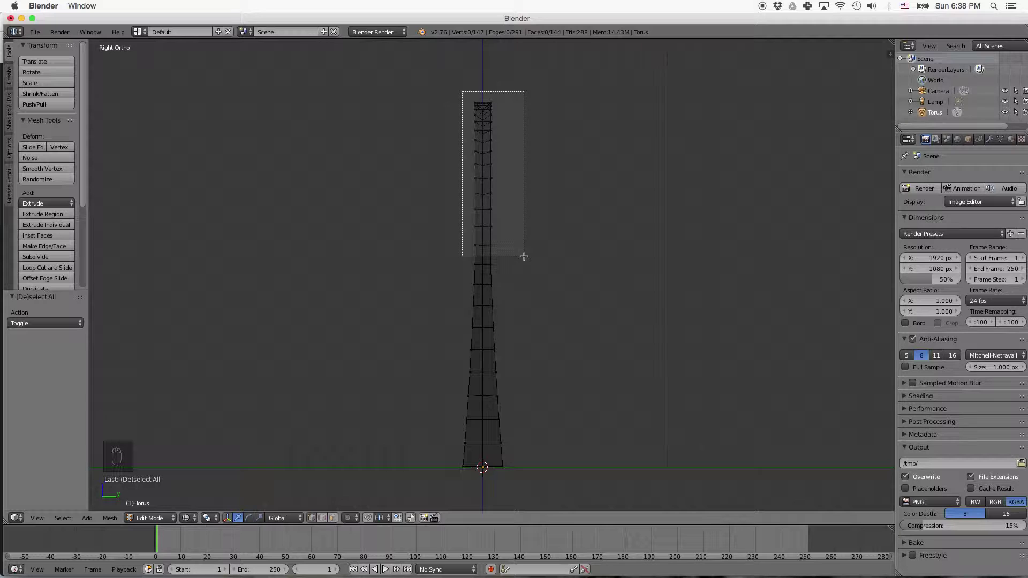
pyautogui.press('s')
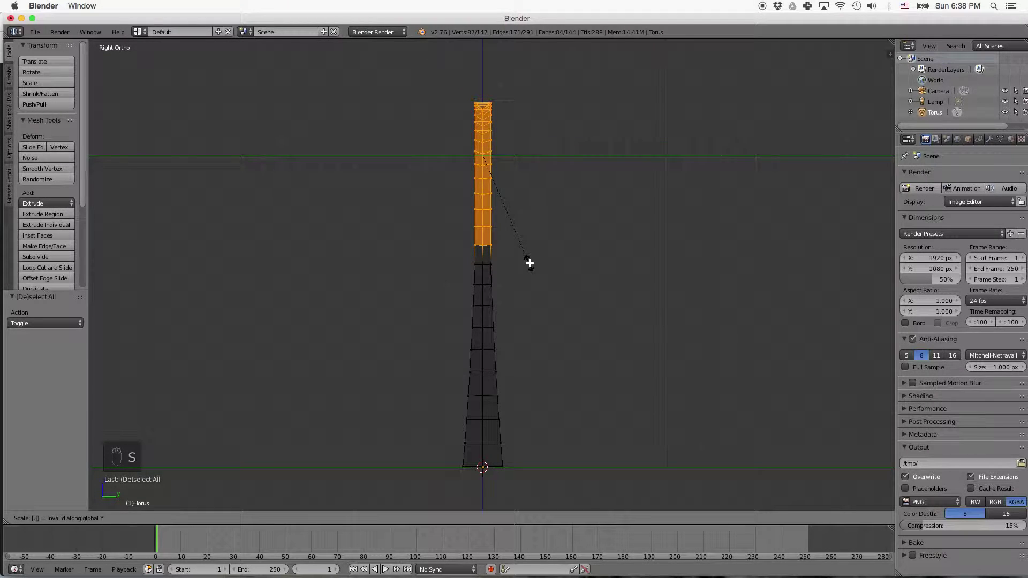
pyautogui.press('a')
pyautogui.press('b')
pyautogui.press('s')
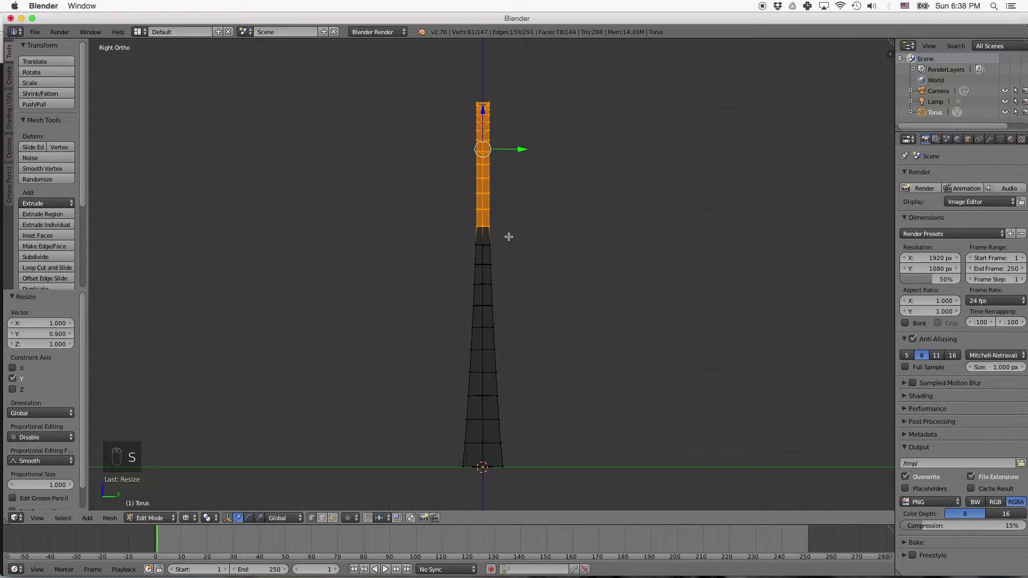
# Select the 75-vertex top section and begin scaling it along Y
pyautogui.press('a')
pyautogui.press('b')
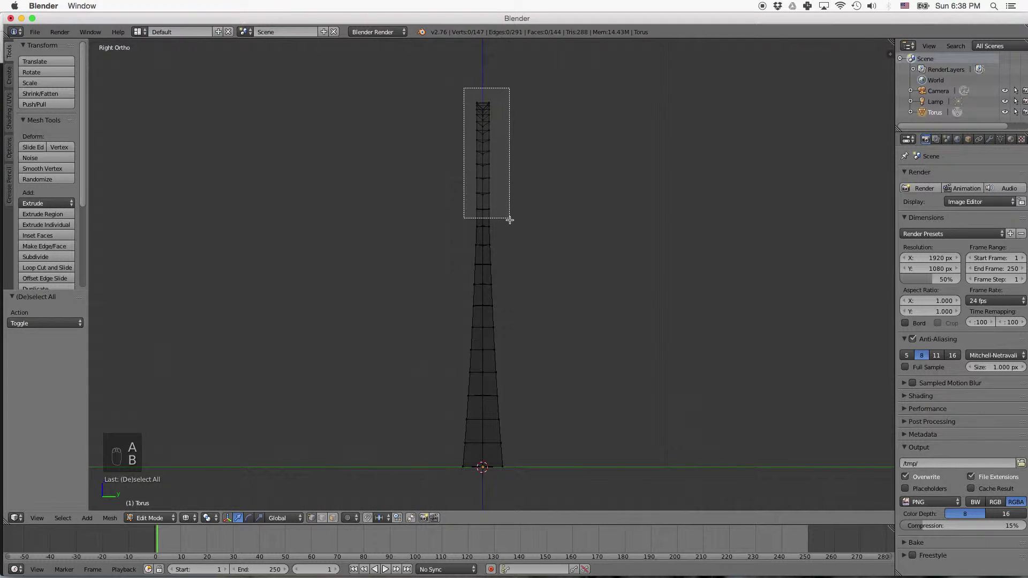
pyautogui.press('s')
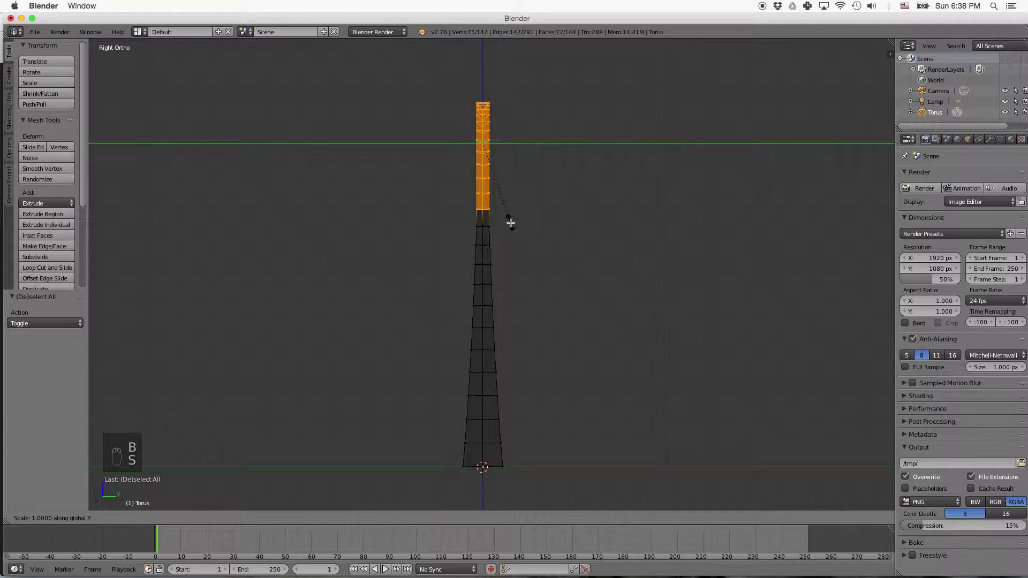
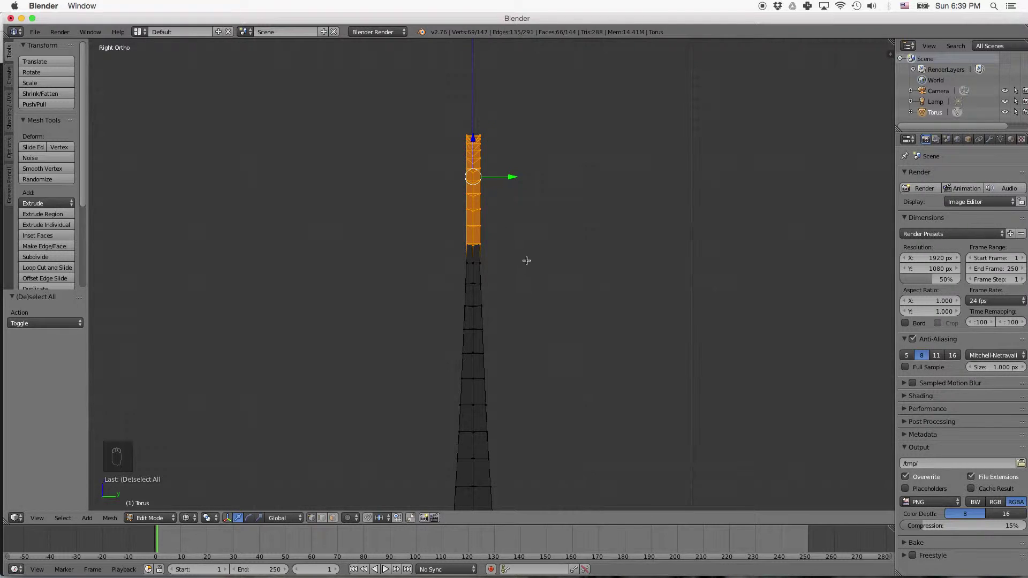
# Narrow two successively shorter top sections to 0.95 along Y, then scale the top again by 0.9
pyautogui.press('s')
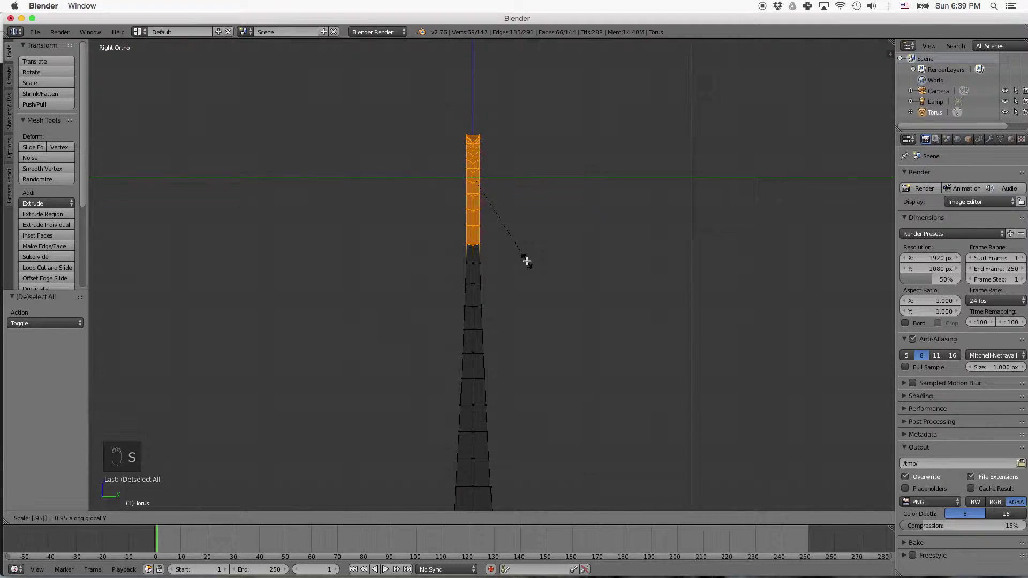
pyautogui.press('a')
pyautogui.press('b')
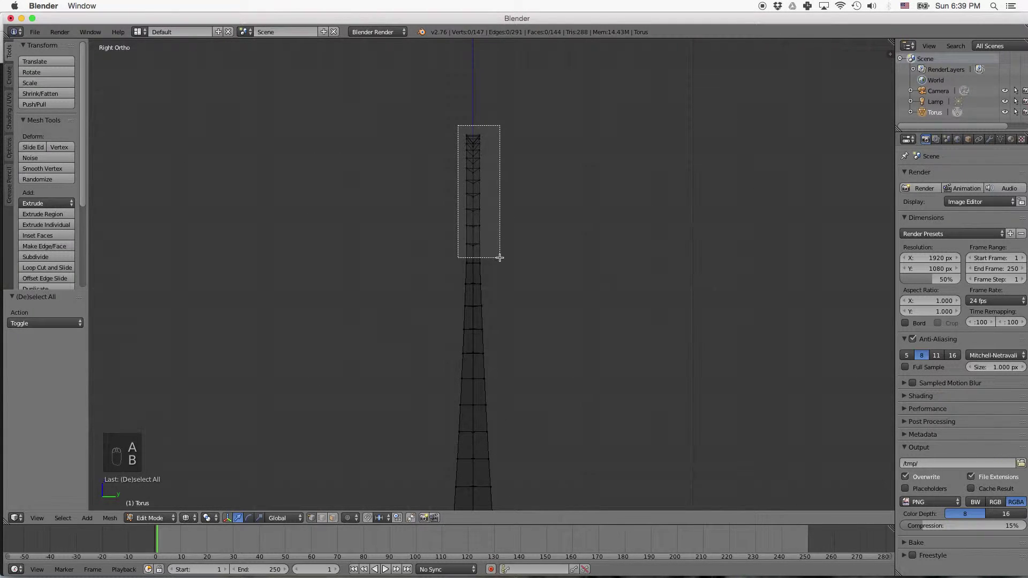
pyautogui.press('s')
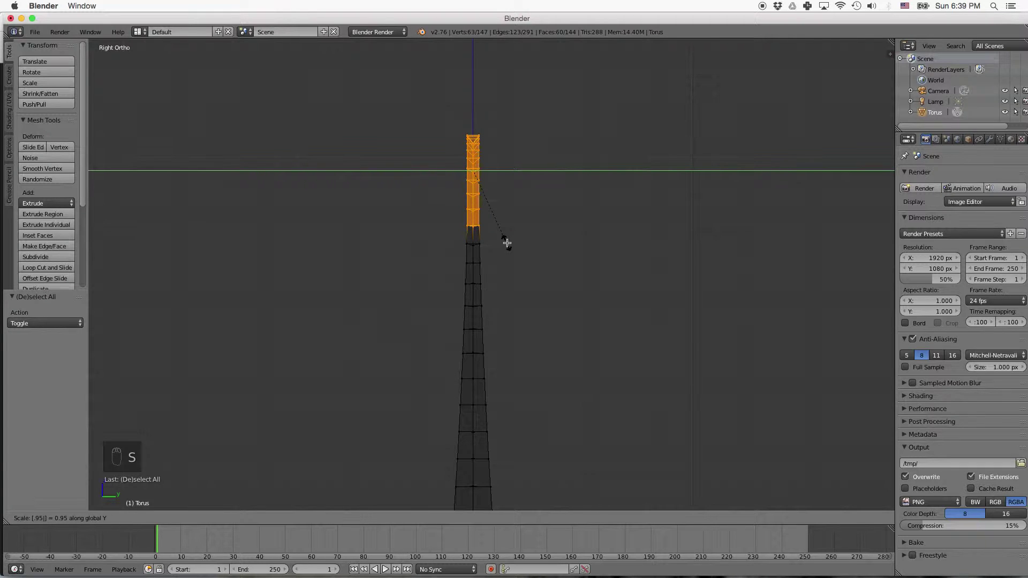
pyautogui.press('a')
pyautogui.press('b')
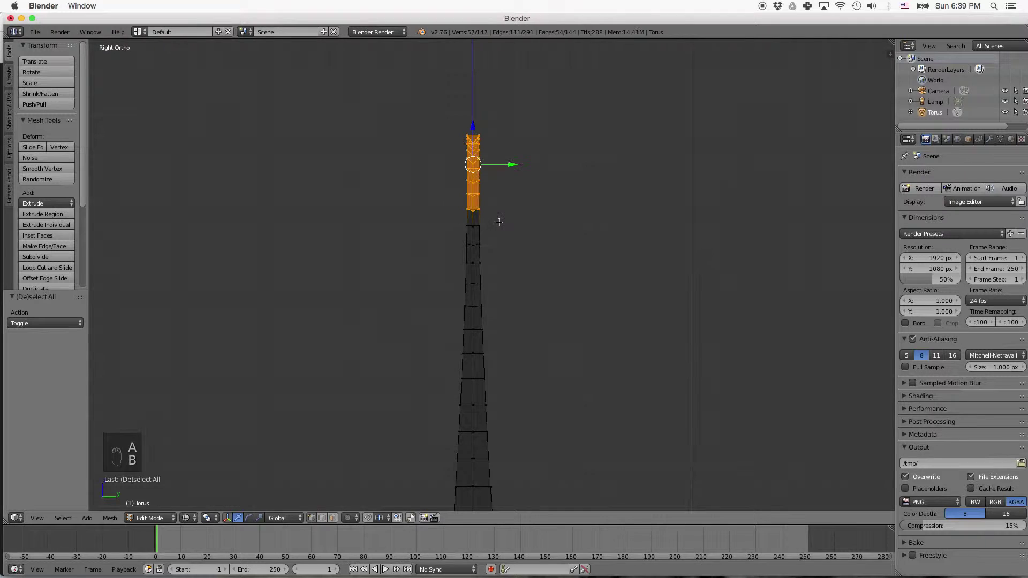
pyautogui.press('s')
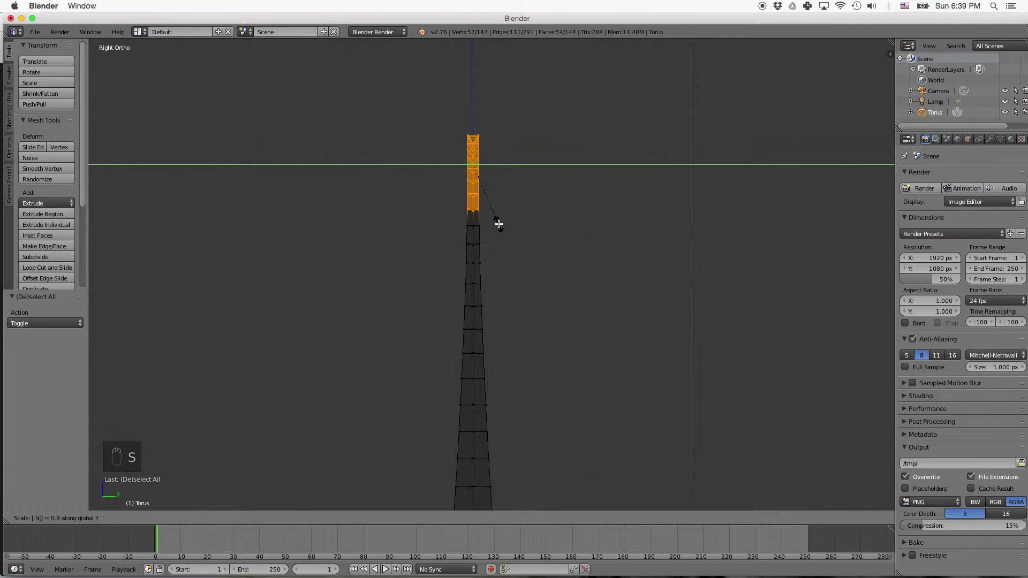
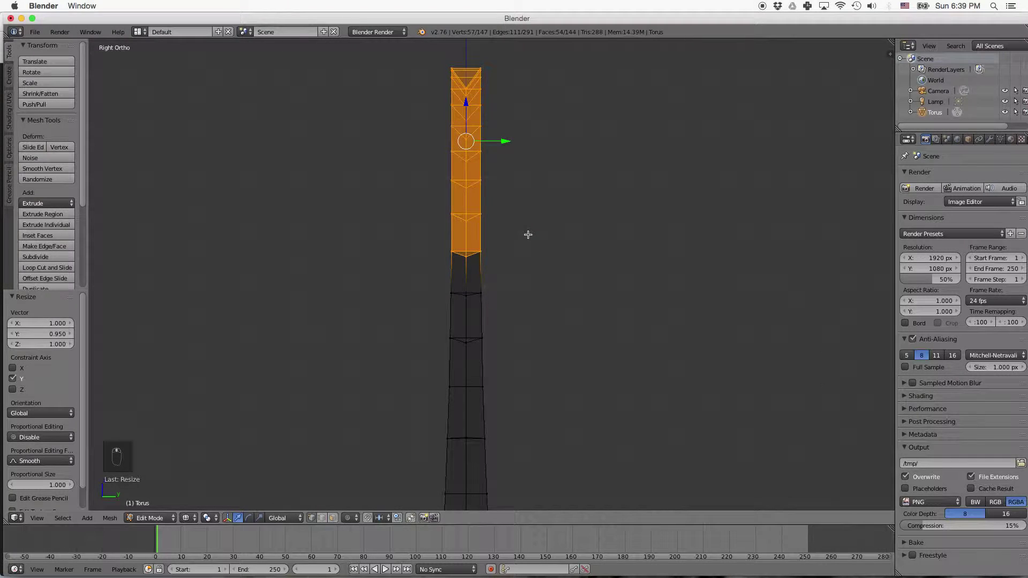
# Narrow successively shorter top sections of the arch to 0.95 width along the width axis
pyautogui.press('a')
pyautogui.press('b')
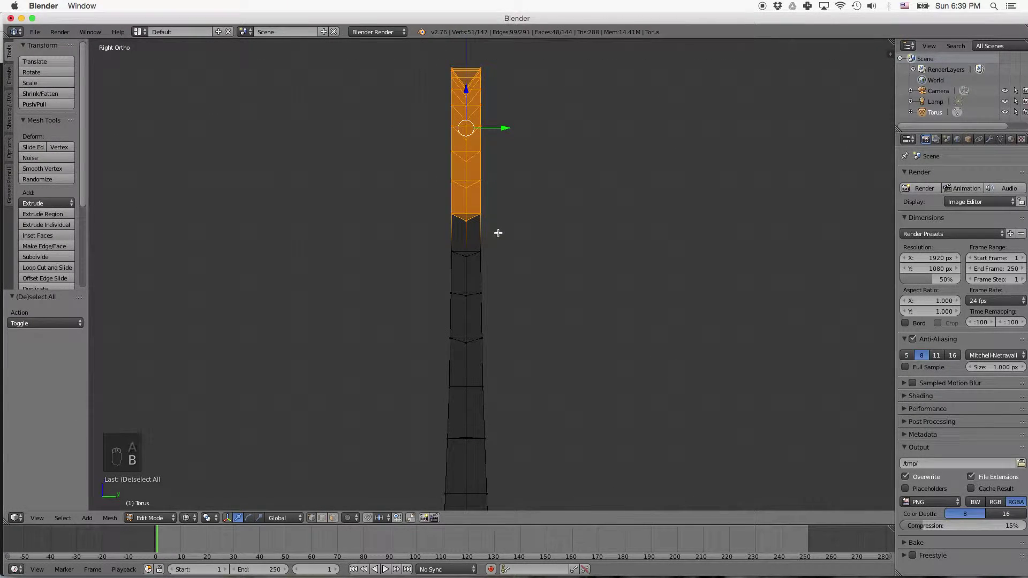
pyautogui.press('s')
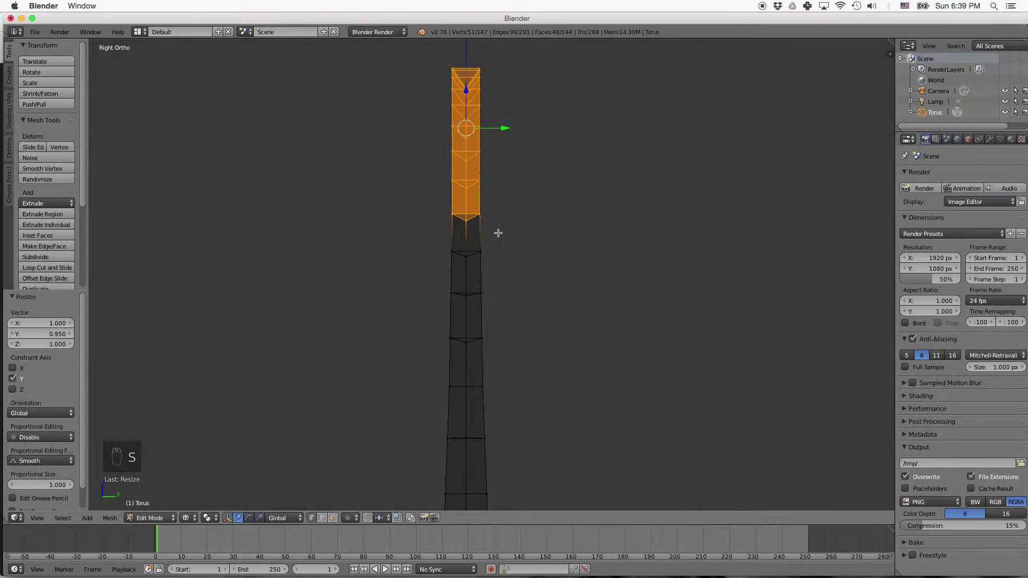
pyautogui.press('a')
pyautogui.press('b')
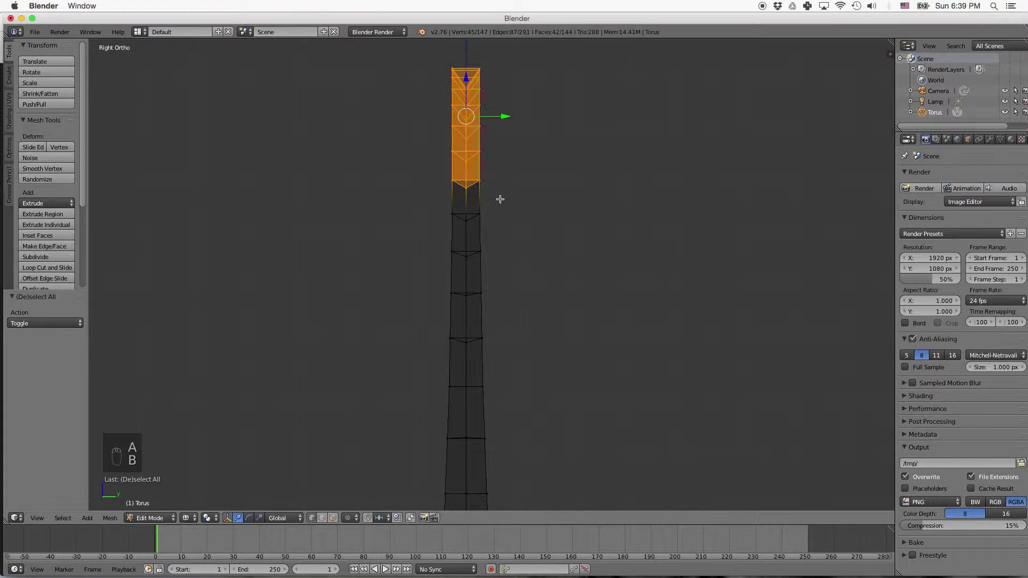
pyautogui.press('s')
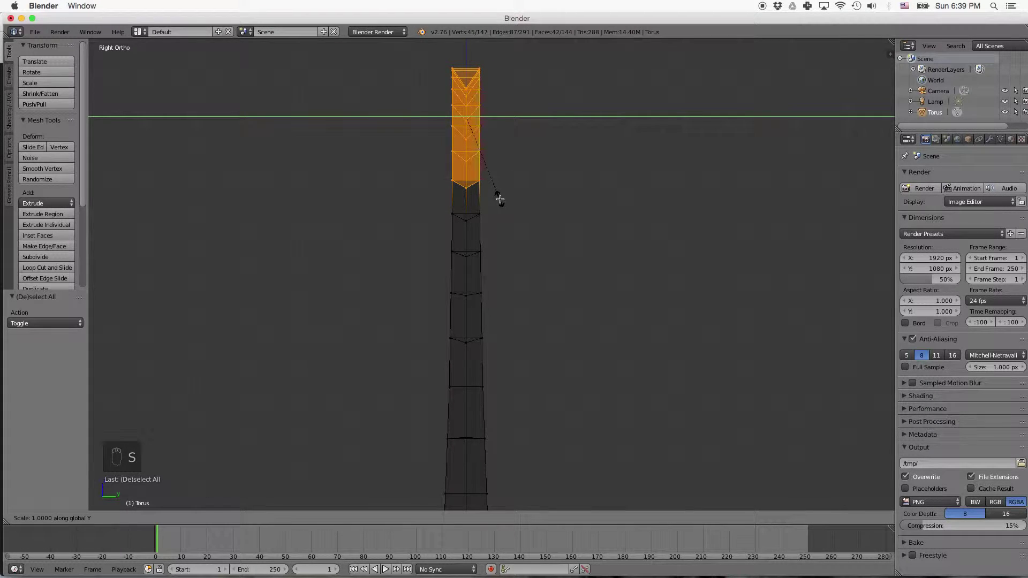
pyautogui.press('a')
pyautogui.press('b')
pyautogui.press('s')
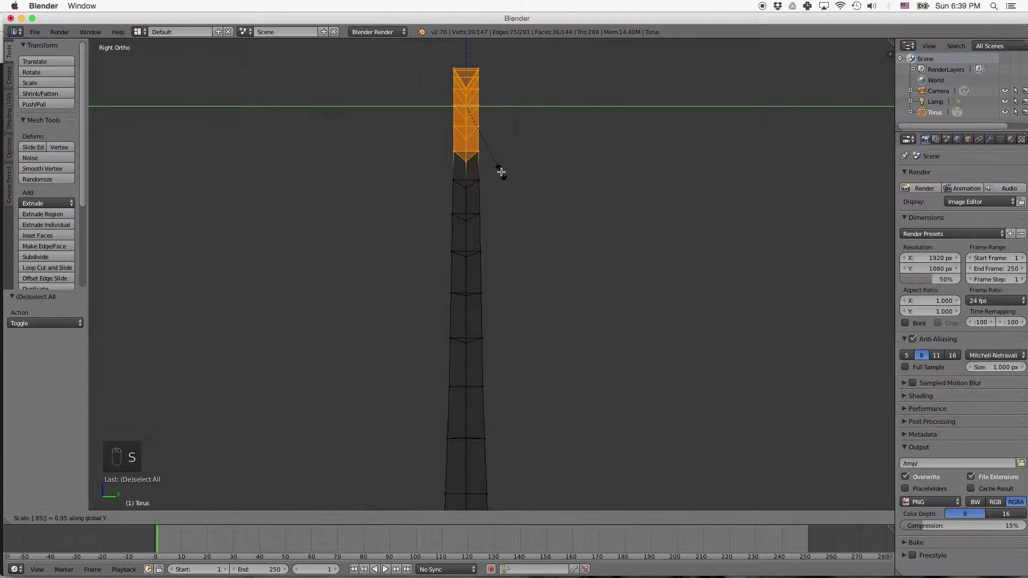
pyautogui.press('a')
pyautogui.press('b')
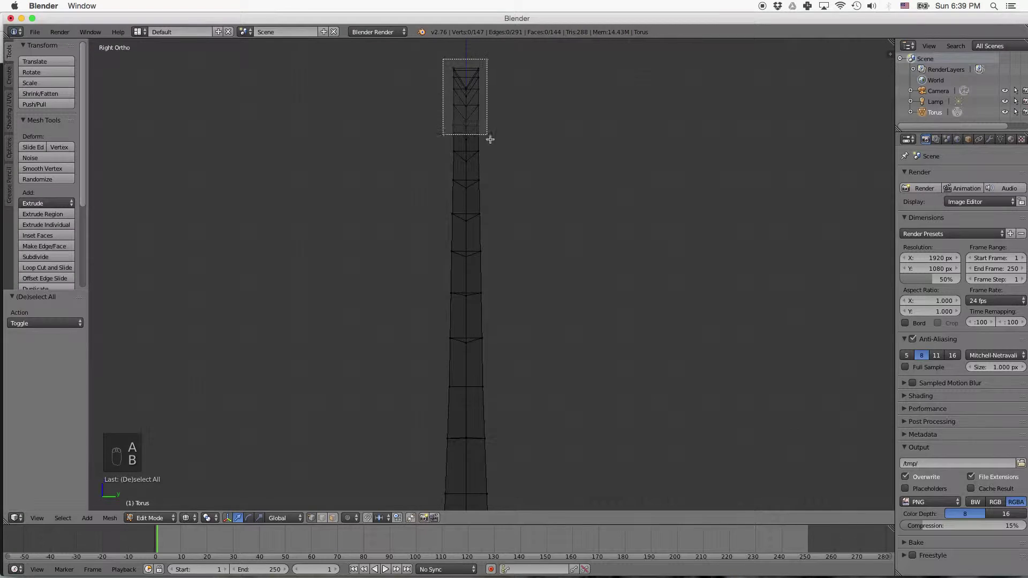
pyautogui.press('s')
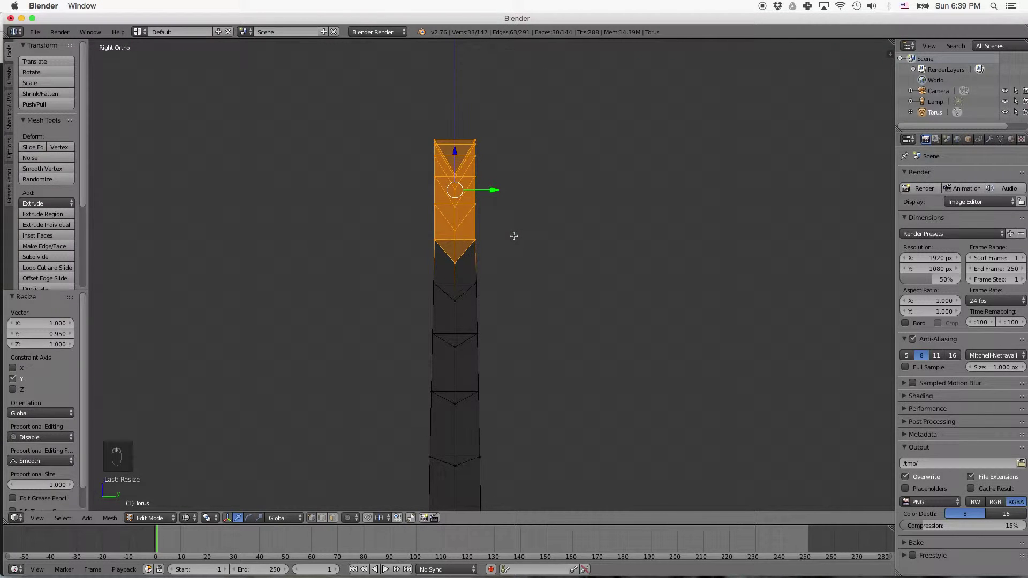
pyautogui.press('a')
pyautogui.press('b')
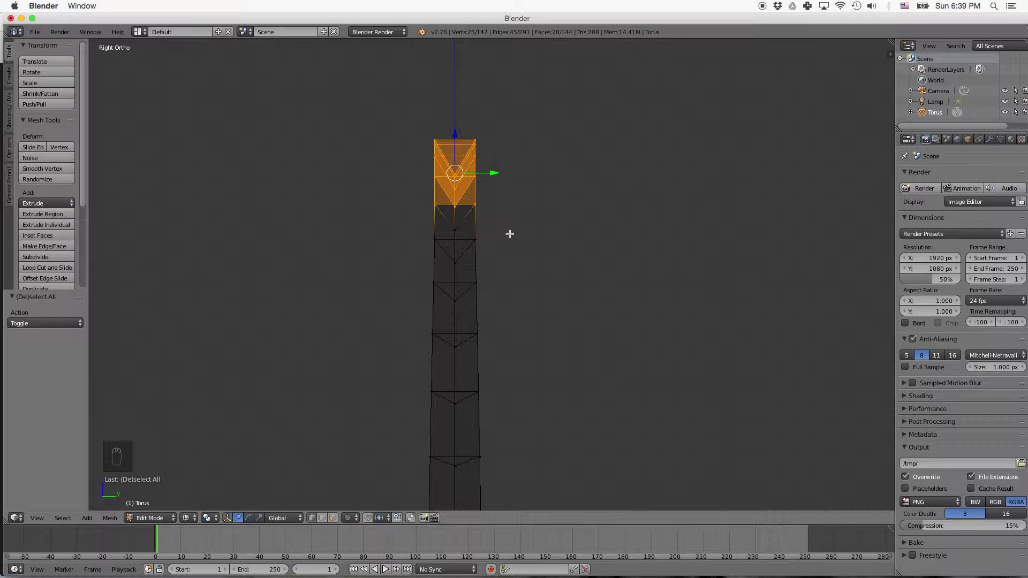
# Narrow the topmost rows and final tip edge to 0.95 width, then leave Edit Mode to view the tapered arch
pyautogui.press('s')
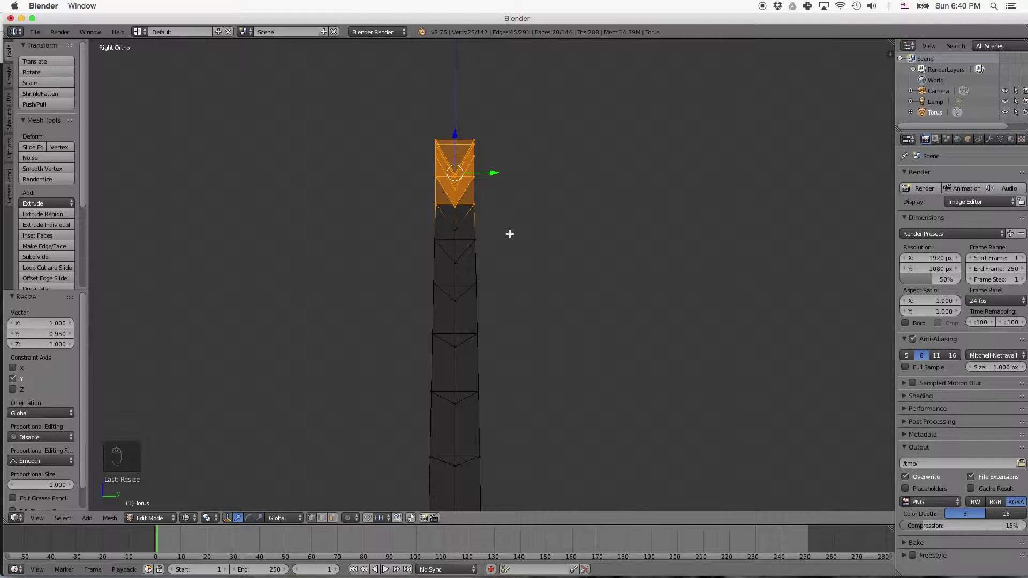
pyautogui.press('a')
pyautogui.press('b')
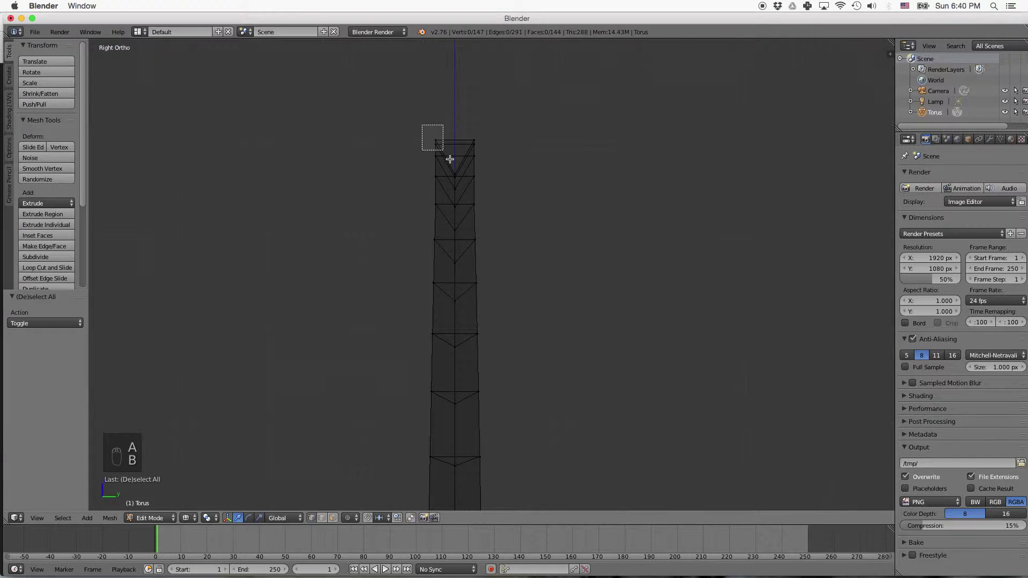
pyautogui.press('s')
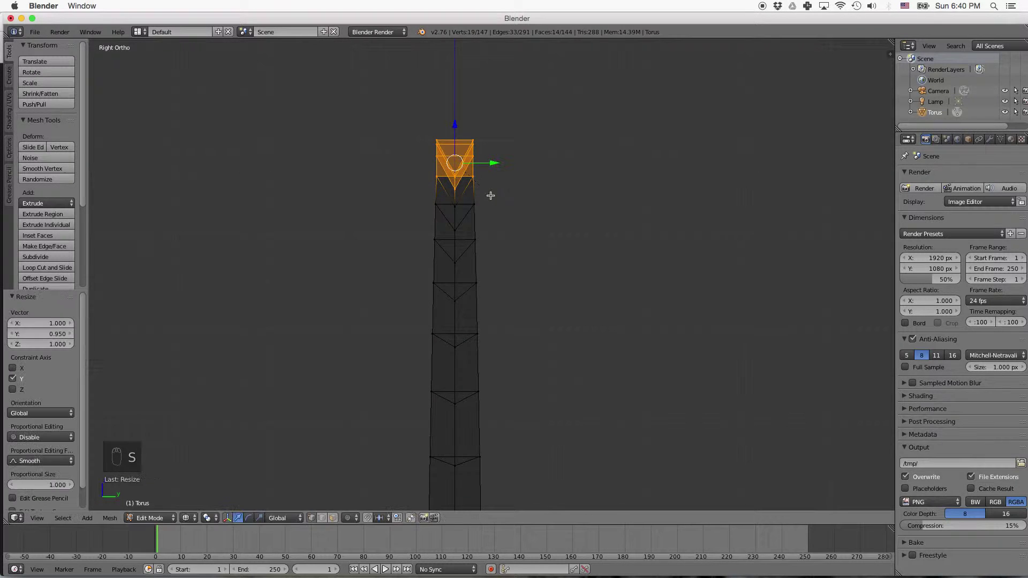
pyautogui.press('a')
pyautogui.press('b')
pyautogui.press('s')
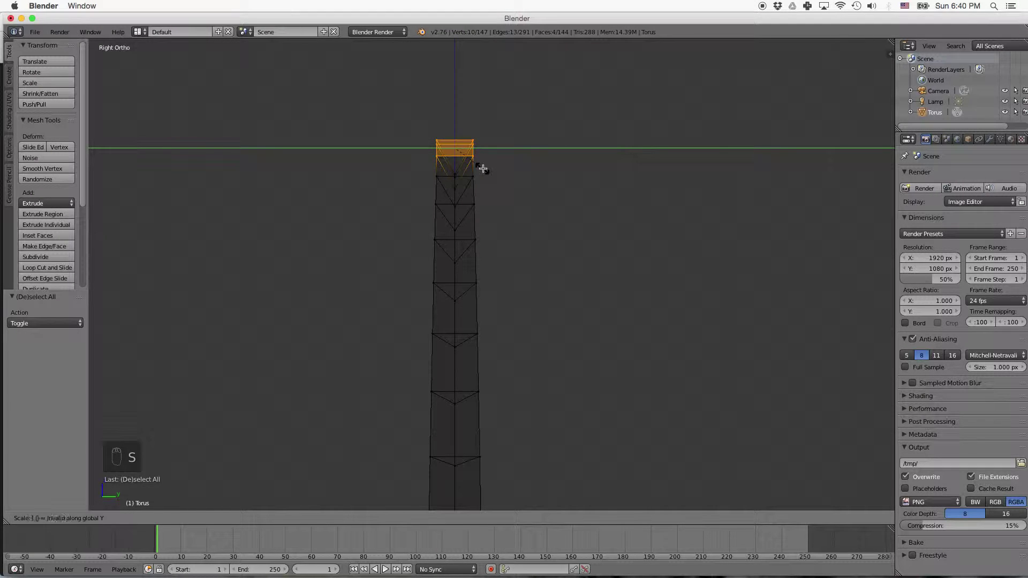
pyautogui.press('a')
pyautogui.press('b')
pyautogui.press('s')
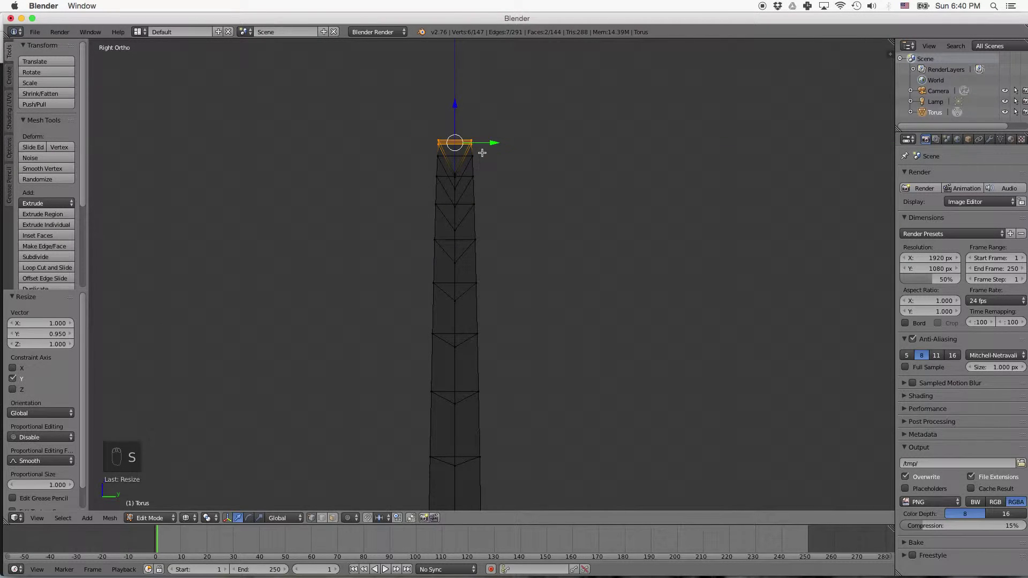
pyautogui.press('a')
pyautogui.press('b')
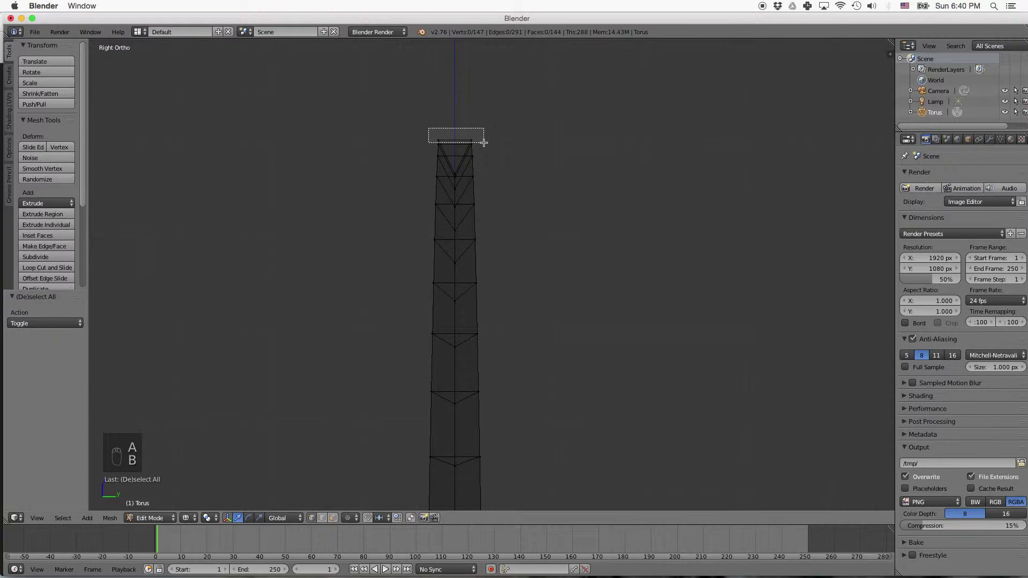
pyautogui.press('s')
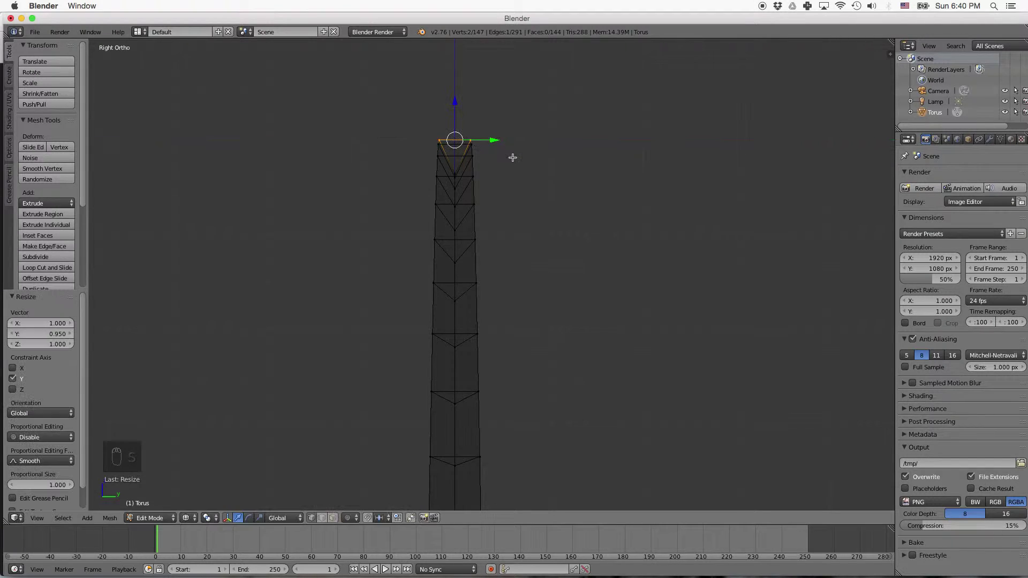
pyautogui.press('a')
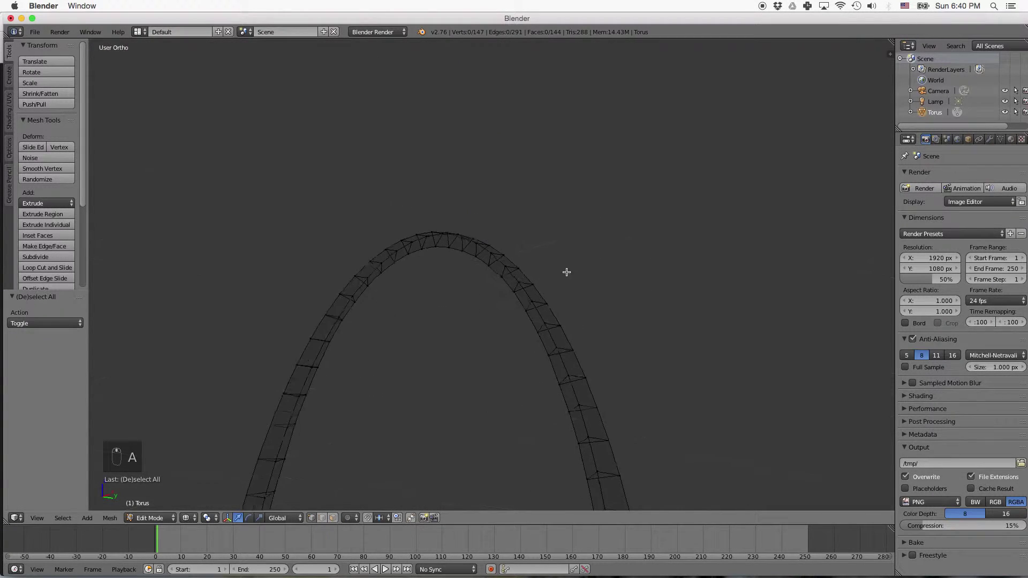
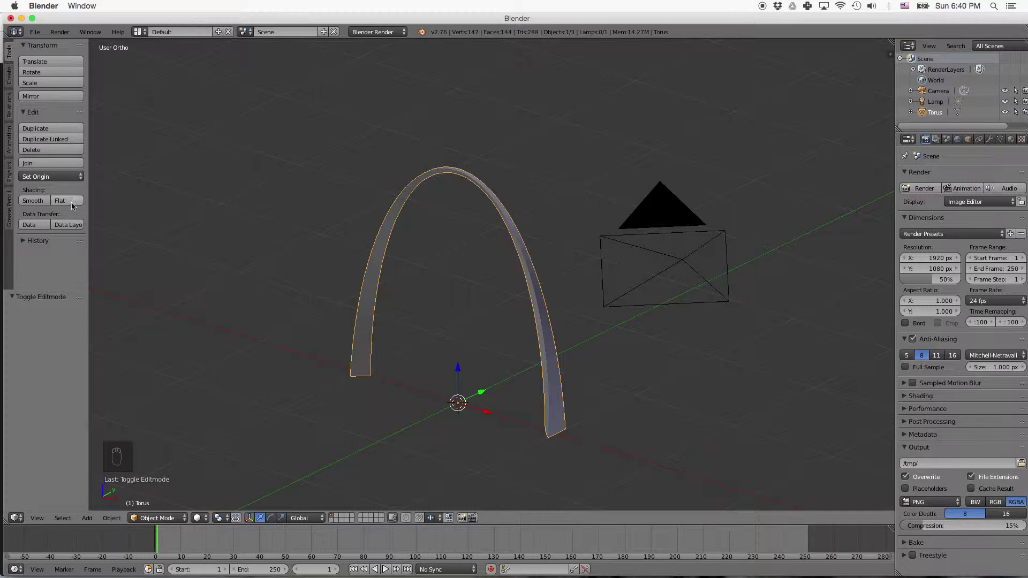
# Apply Smooth shading to the arch, revert it to Flat, and zoom out to see arch and camera
pyautogui.moveTo(374, 323); pyautogui.dragTo(400, 327)
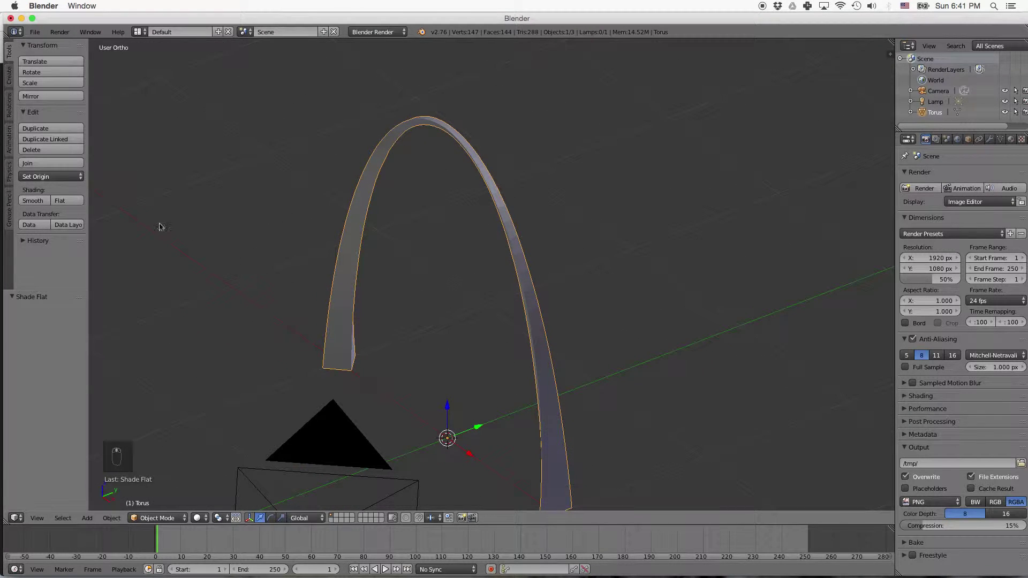
pyautogui.click(44, 201)
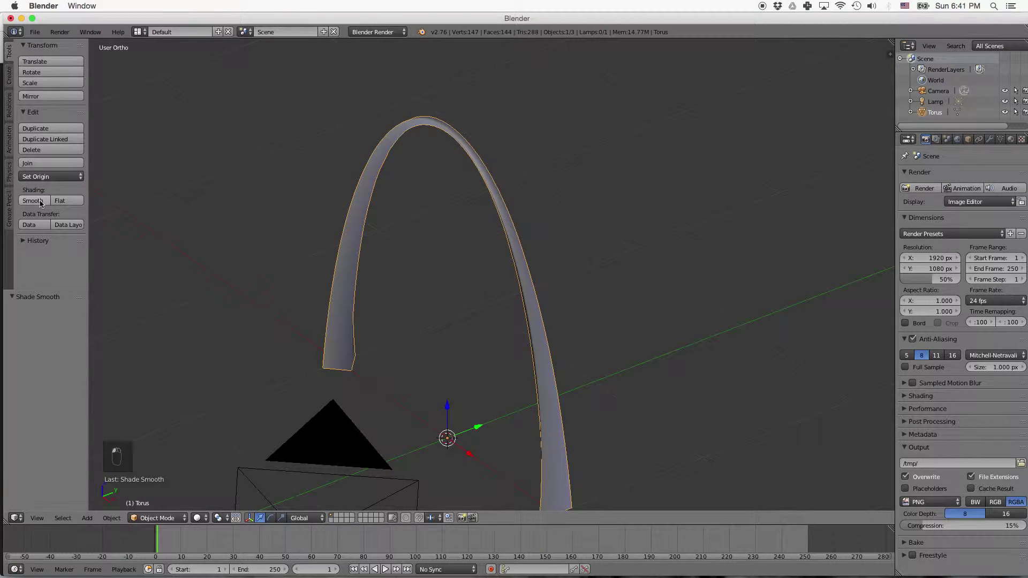
pyautogui.middleClick(203, 320)
pyautogui.moveTo(304, 376); pyautogui.dragTo(438, 396)
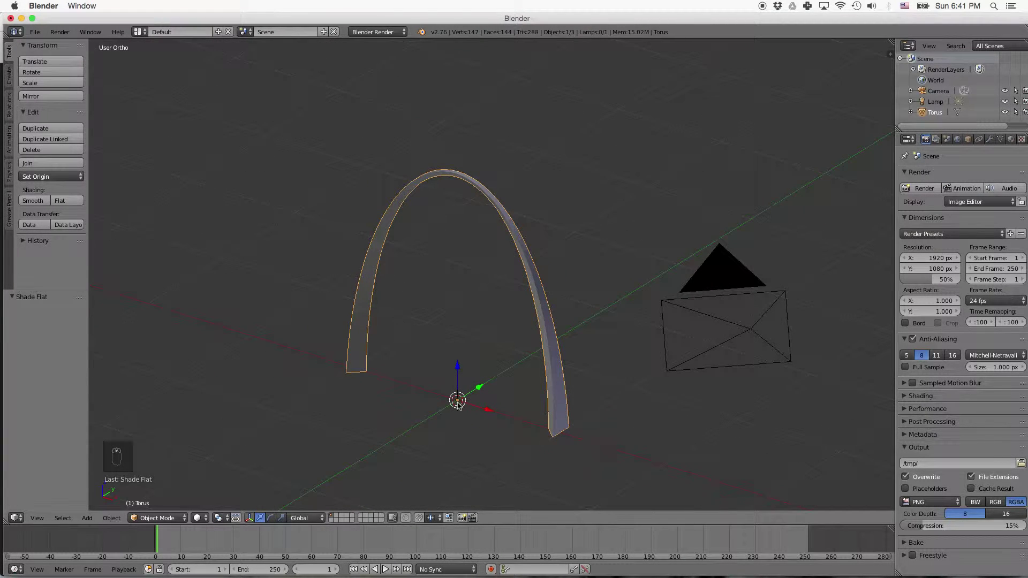
# Add a plane scaled up into a wide ground and give it a green material colour under Cycles
pyautogui.press('shift+a')
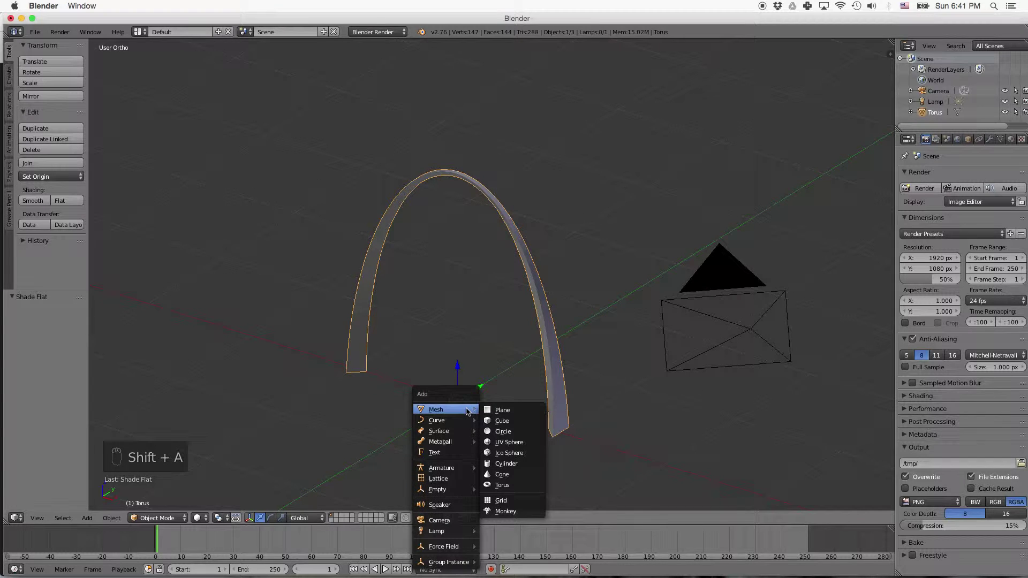
pyautogui.press('s')
pyautogui.moveTo(669, 458); pyautogui.dragTo(599, 451)
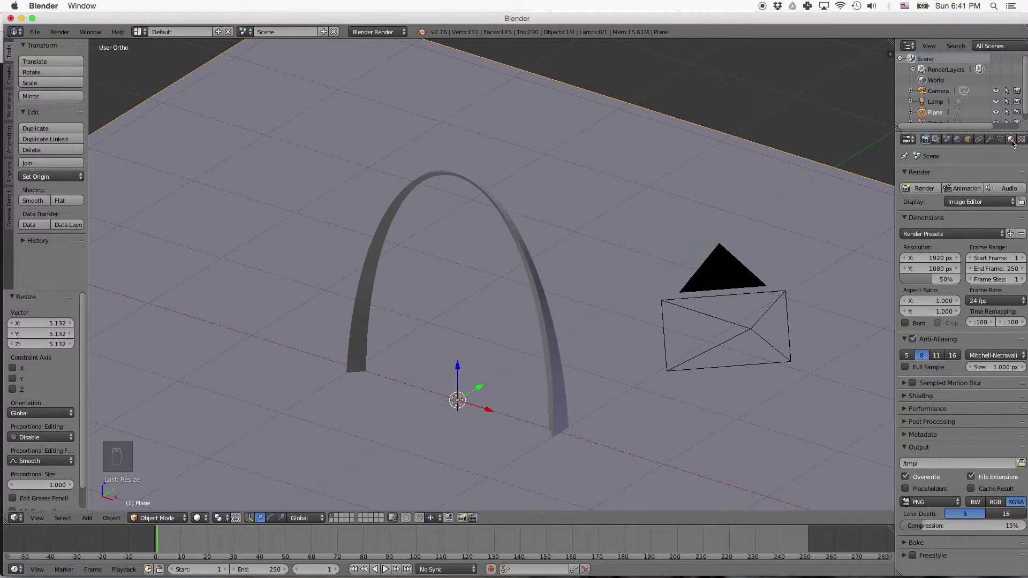
pyautogui.moveTo(1014, 145); pyautogui.dragTo(582, 154)
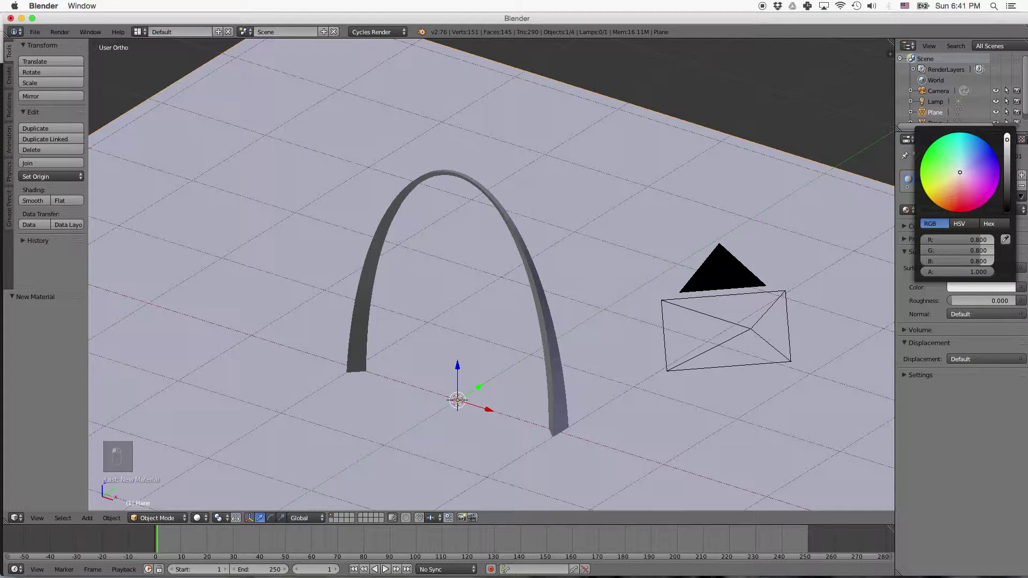
pyautogui.middleClick(1012, 168)
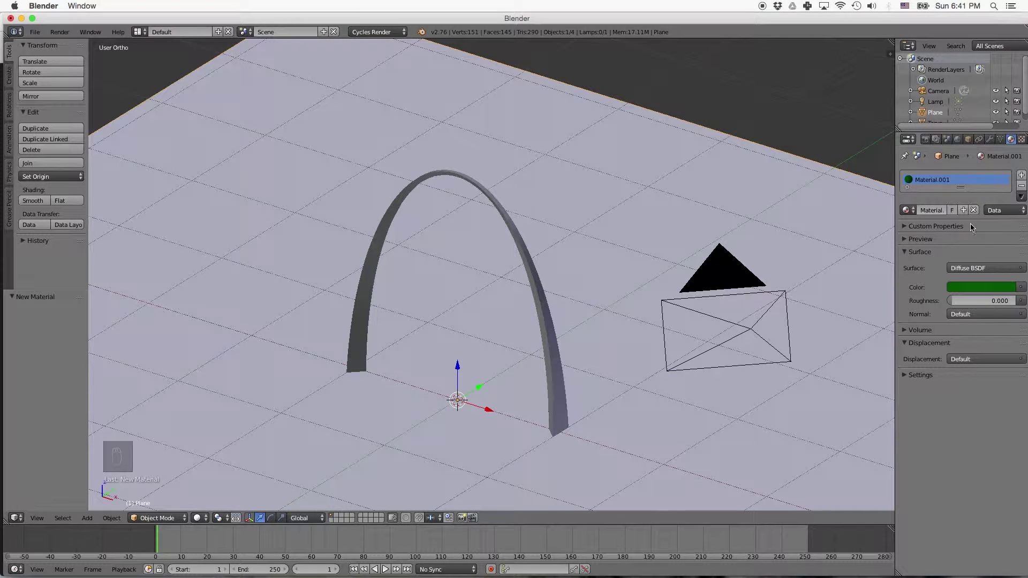
# Set the arch's material to a Mix Shader of Glossy BSDF and Diffuse BSDF with Fac 0.2
pyautogui.rightClick(549, 330)
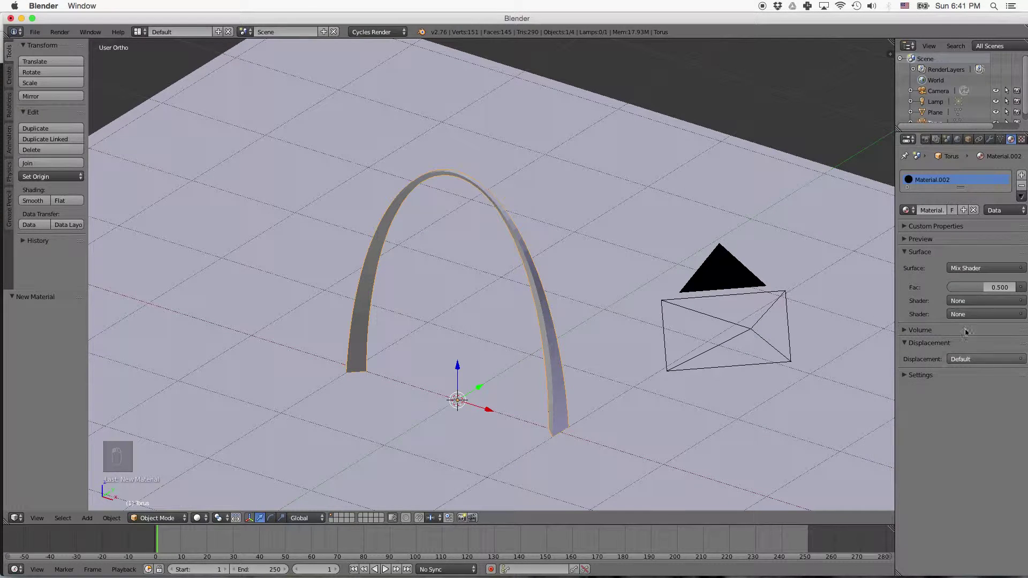
pyautogui.moveTo(973, 323); pyautogui.dragTo(978, 298)
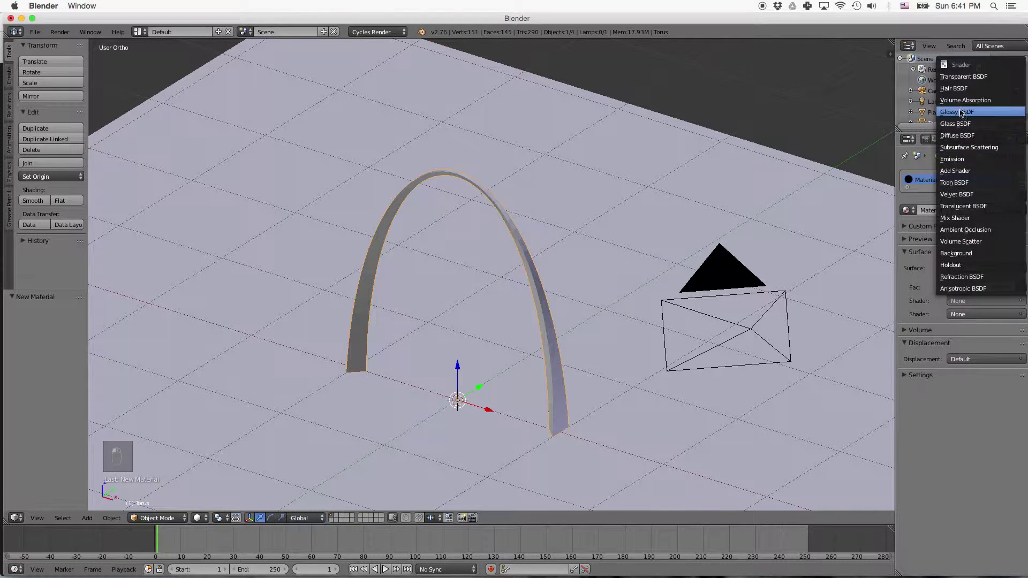
pyautogui.middleClick(989, 325)
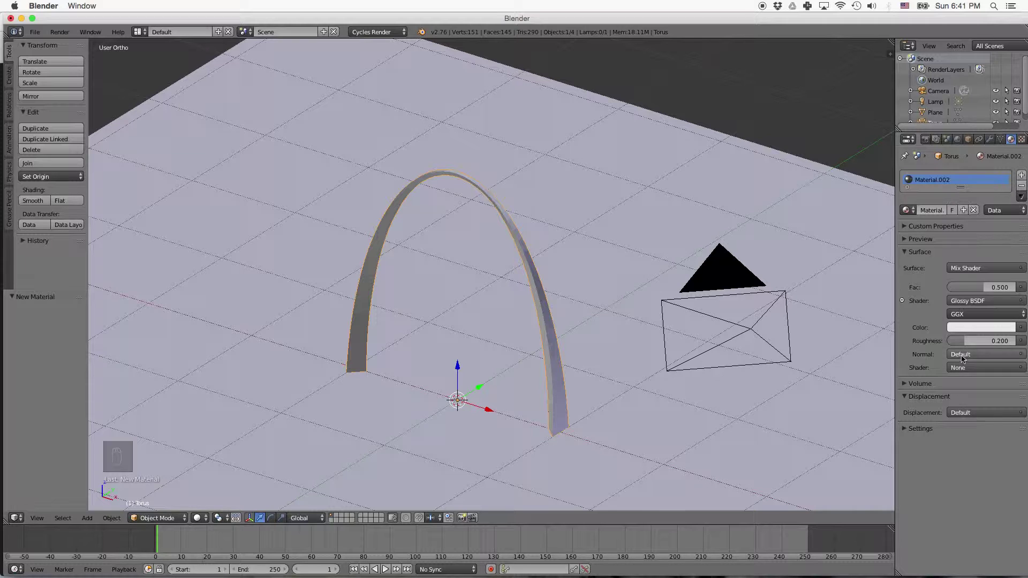
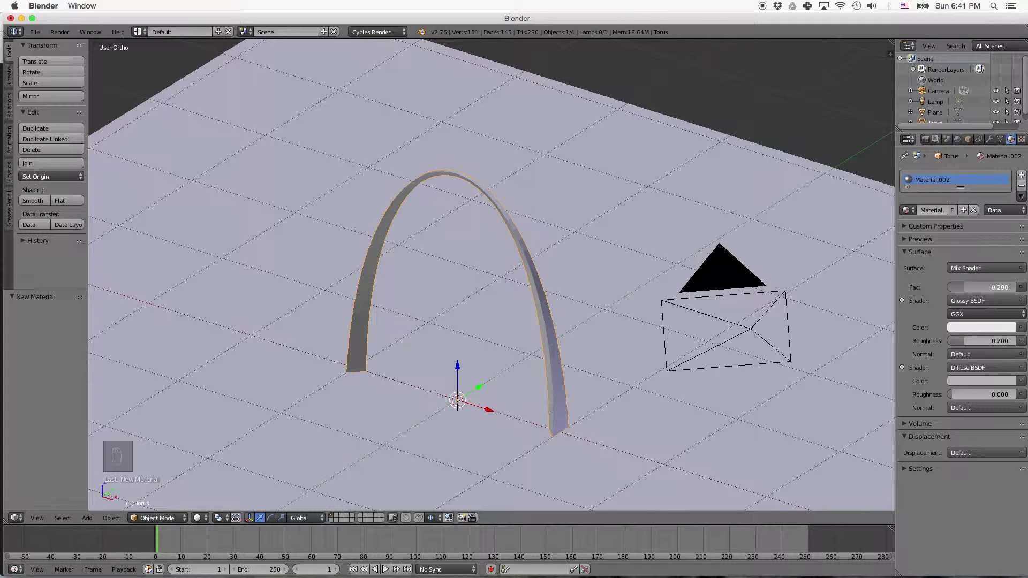
pyautogui.middleClick(922, 374)
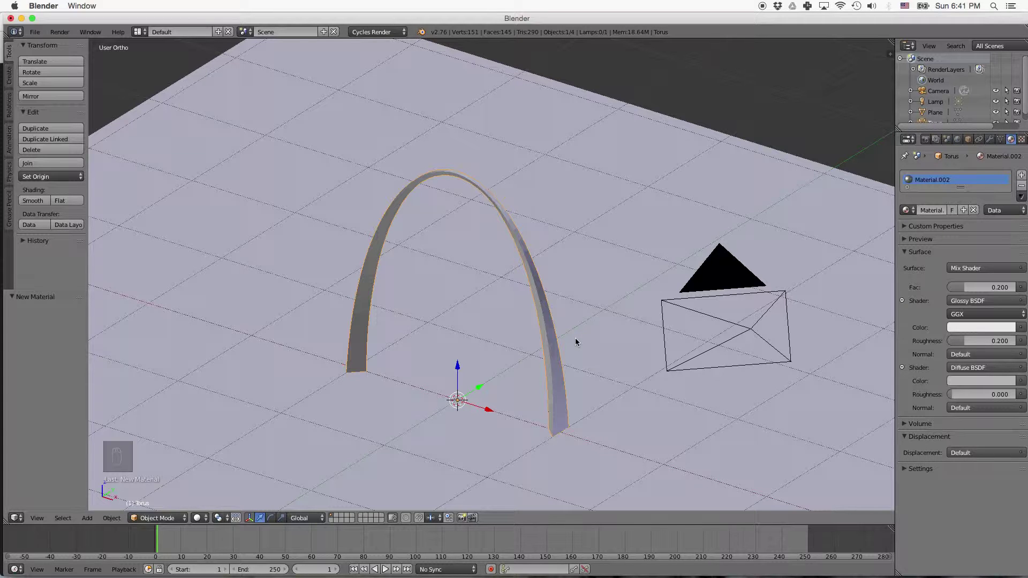
# Add a second plane, raise it above the arch and move it off to the side along X
pyautogui.press('shift+a')
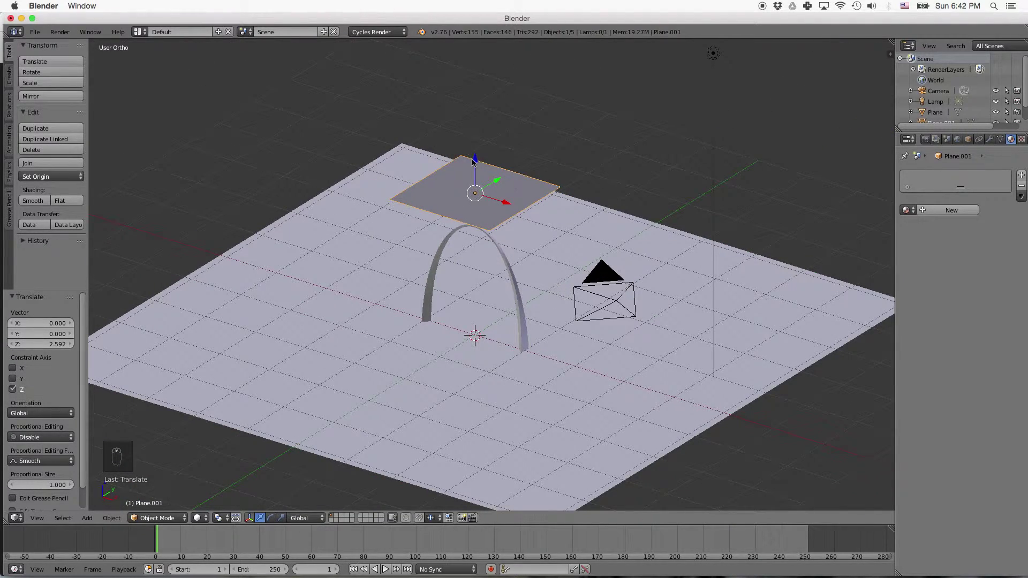
pyautogui.moveTo(477, 162); pyautogui.dragTo(645, 243)
pyautogui.moveTo(646, 243); pyautogui.dragTo(619, 260)
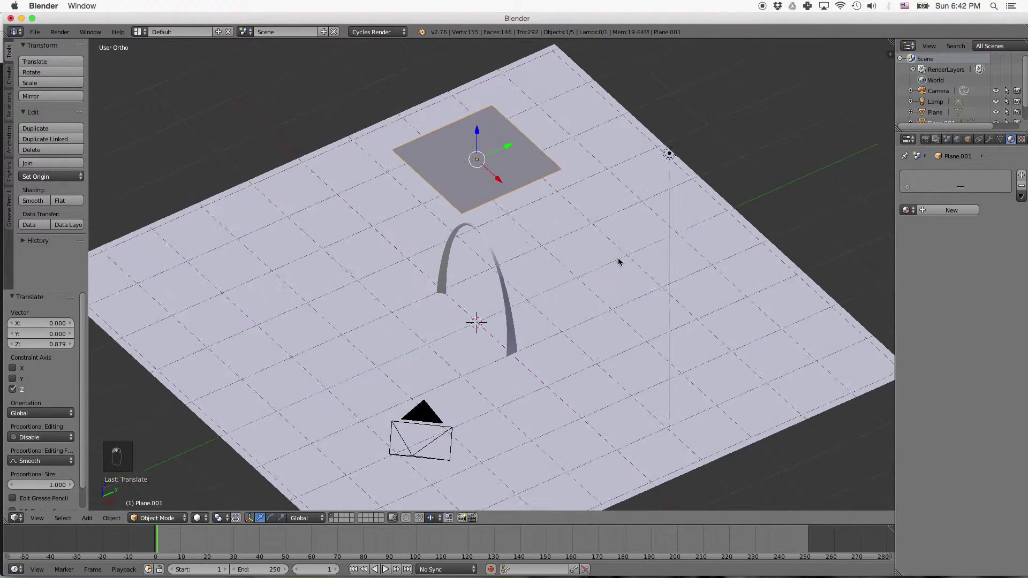
pyautogui.moveTo(501, 179); pyautogui.dragTo(680, 354)
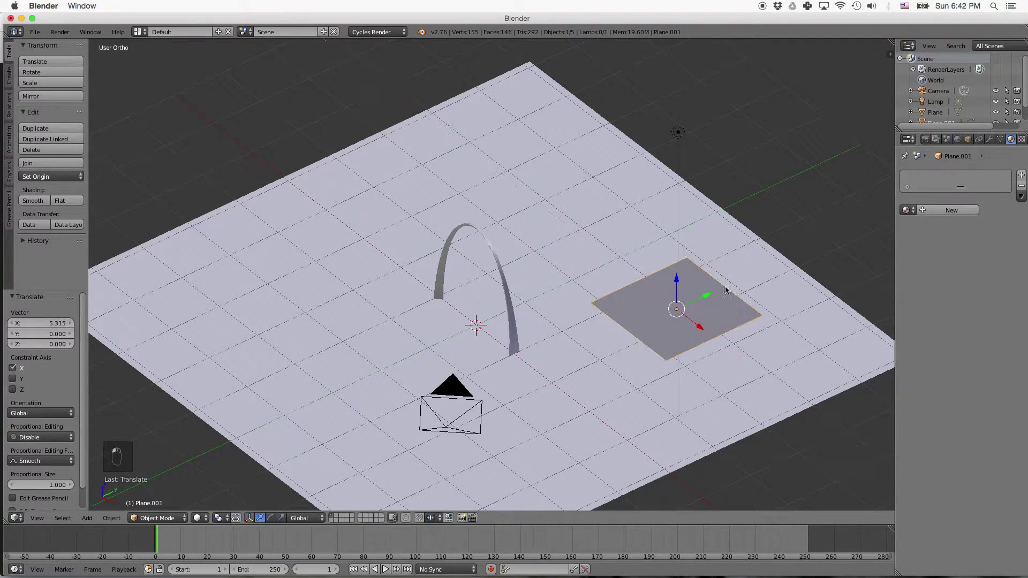
pyautogui.moveTo(714, 358); pyautogui.dragTo(758, 328)
pyautogui.middleClick(755, 310)
# Tilt, rotate and enlarge the plane toward the arch and make it an Emission material of strength 10
pyautogui.press('r')
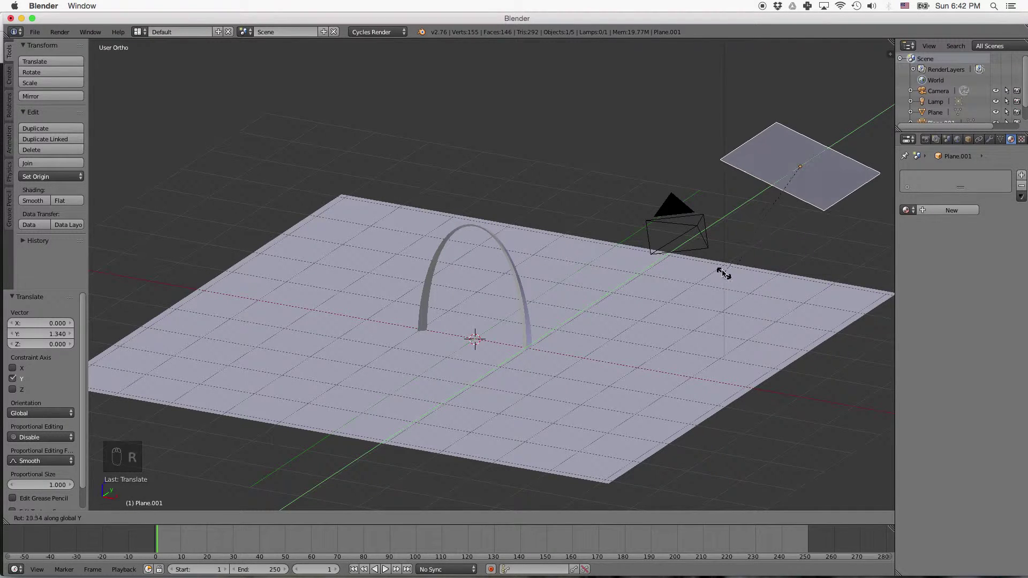
pyautogui.middleClick(719, 252)
pyautogui.moveTo(705, 205); pyautogui.dragTo(729, 275)
pyautogui.press('r')
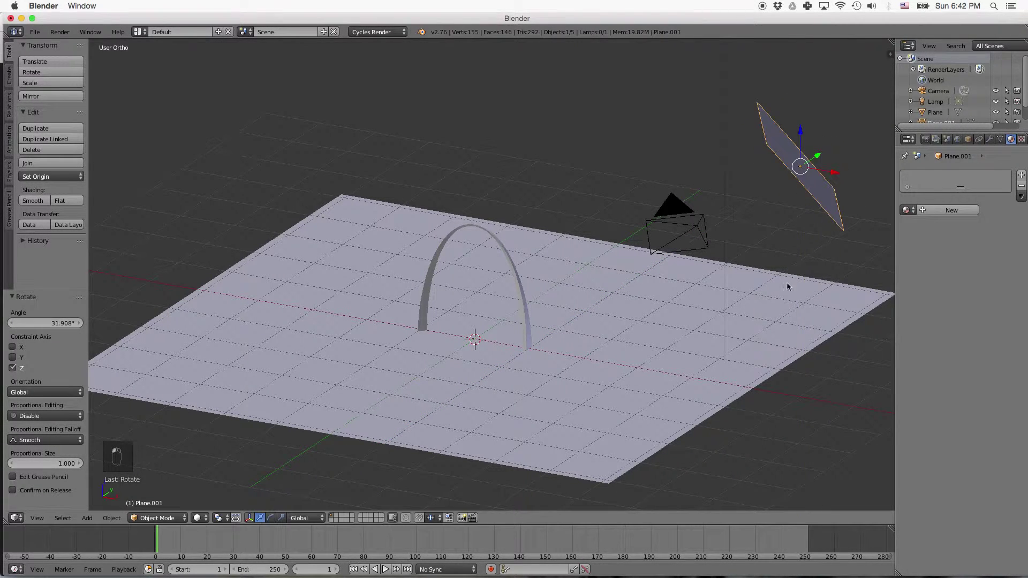
pyautogui.press('s')
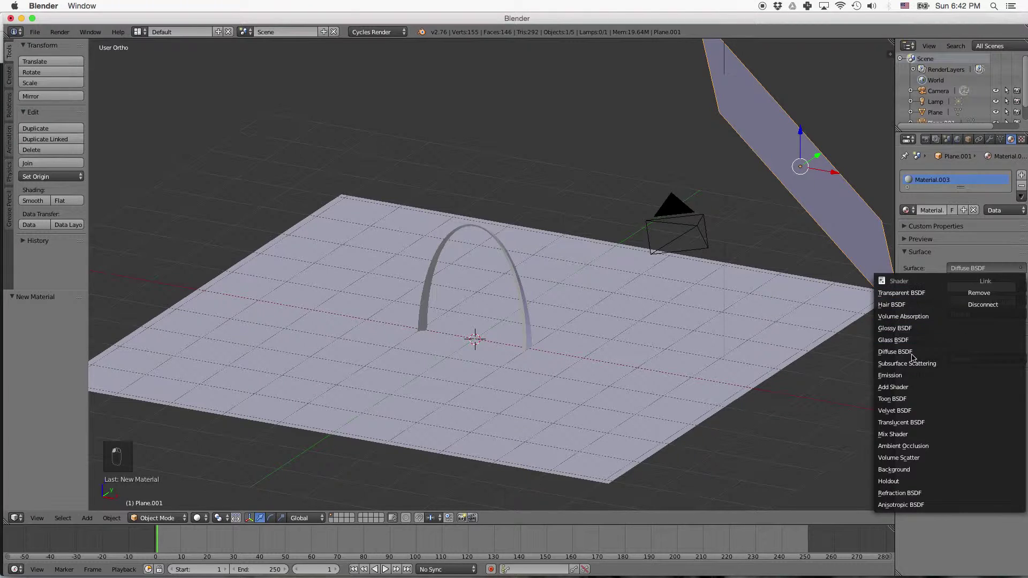
pyautogui.middleClick(903, 379)
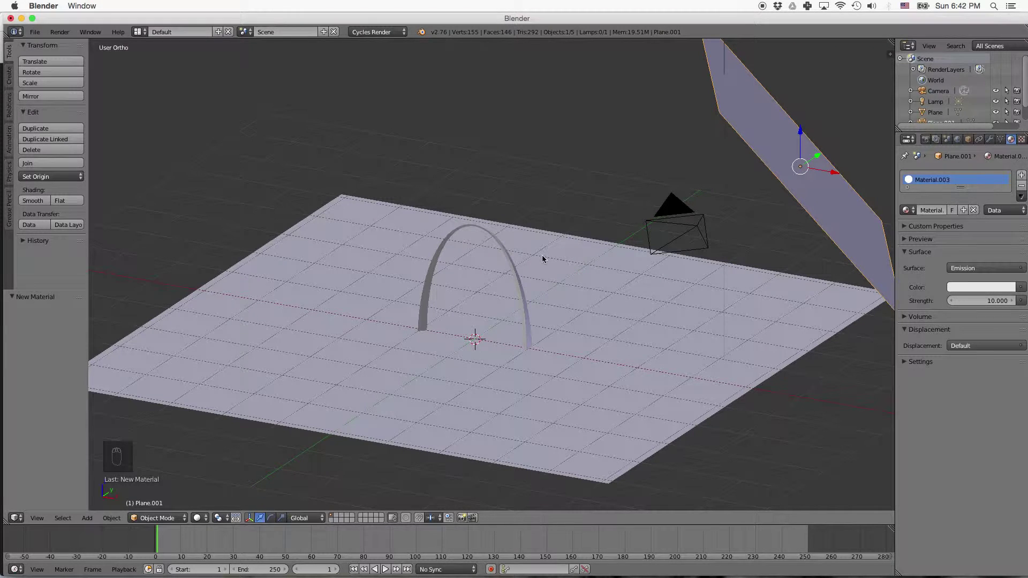
# Look through the scene camera and enable Lock Camera to View in the side panel
pyautogui.press('KP_0')
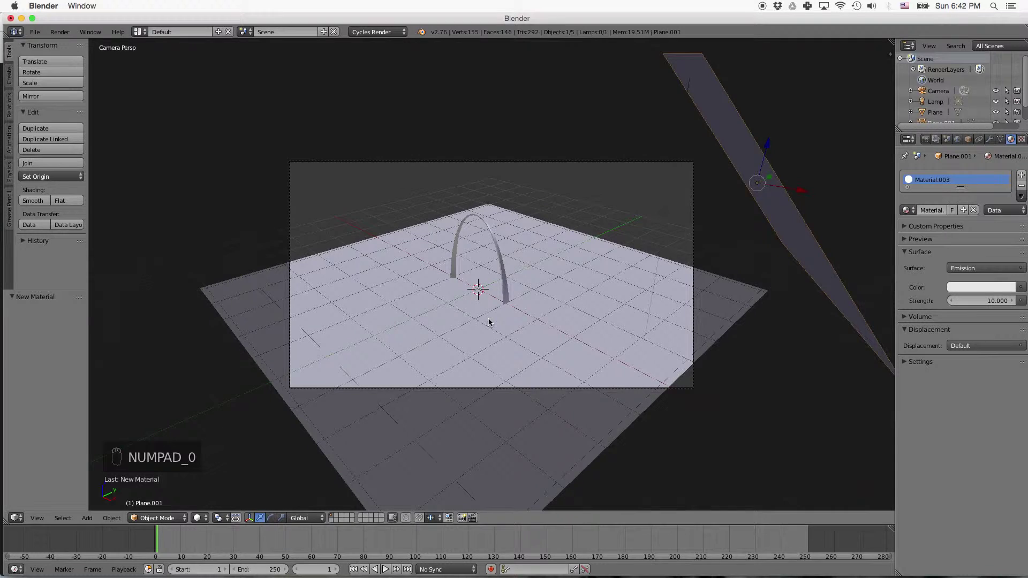
pyautogui.middleClick(491, 323)
pyautogui.middleClick(491, 323)
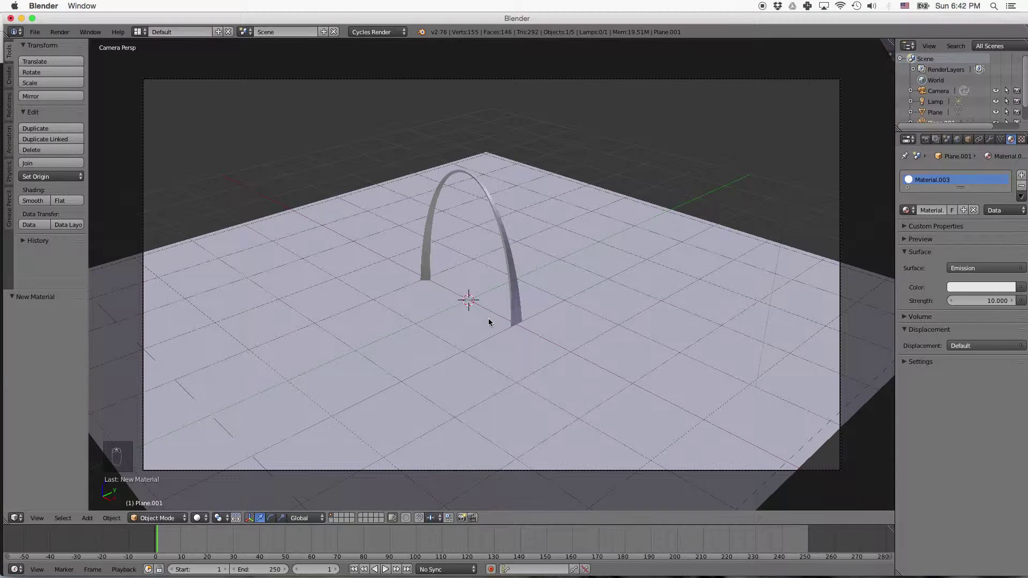
pyautogui.press('n')
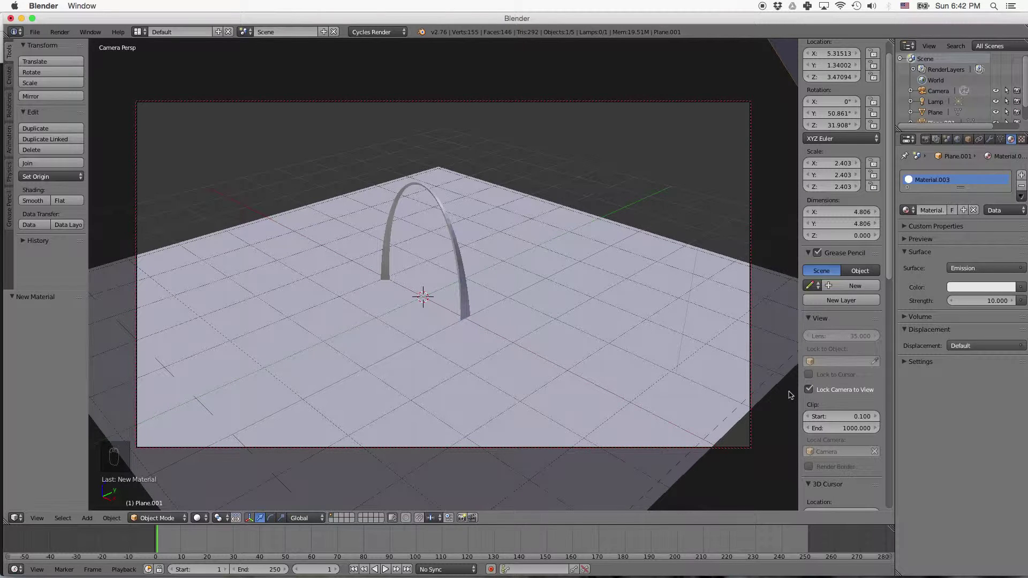
pyautogui.press('n')
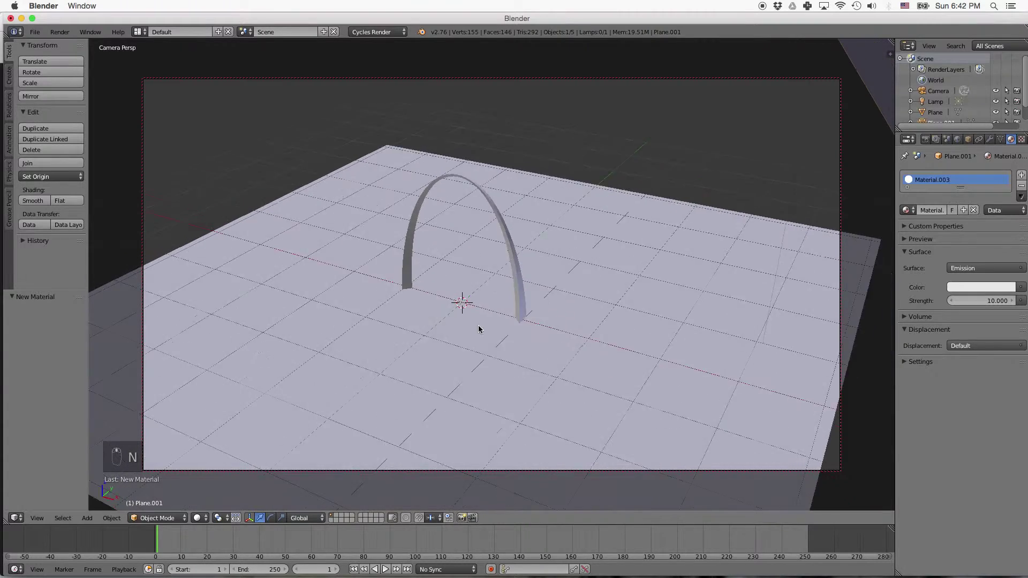
# Move the camera closer and tilt it so the arch stands large and centred in the shot
pyautogui.middleClick(507, 311)
pyautogui.middleClick(508, 305)
pyautogui.middleClick(507, 304)
pyautogui.middleClick(506, 304)
pyautogui.middleClick(497, 308)
pyautogui.middleClick(487, 321)
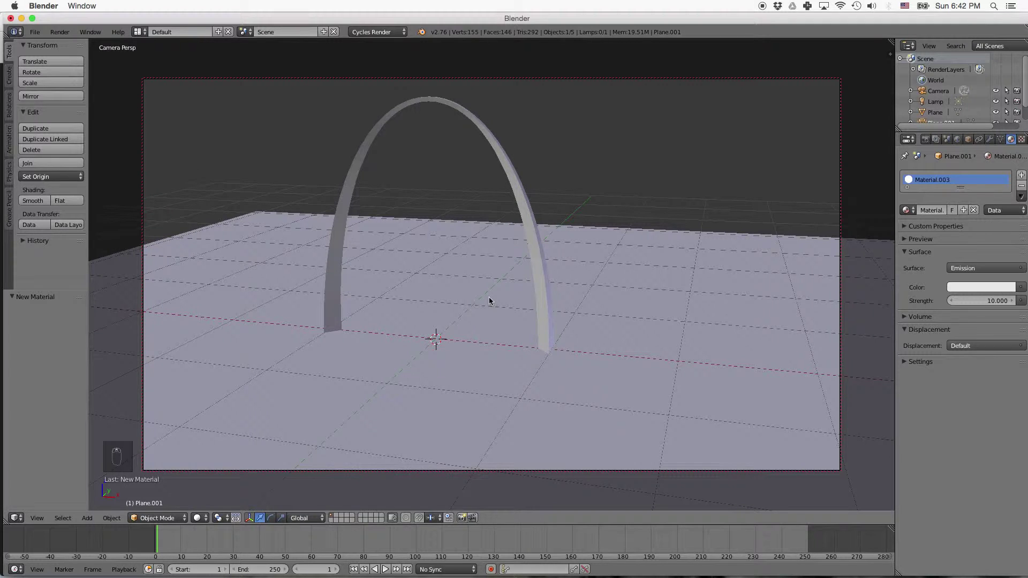
pyautogui.moveTo(480, 300); pyautogui.dragTo(519, 341)
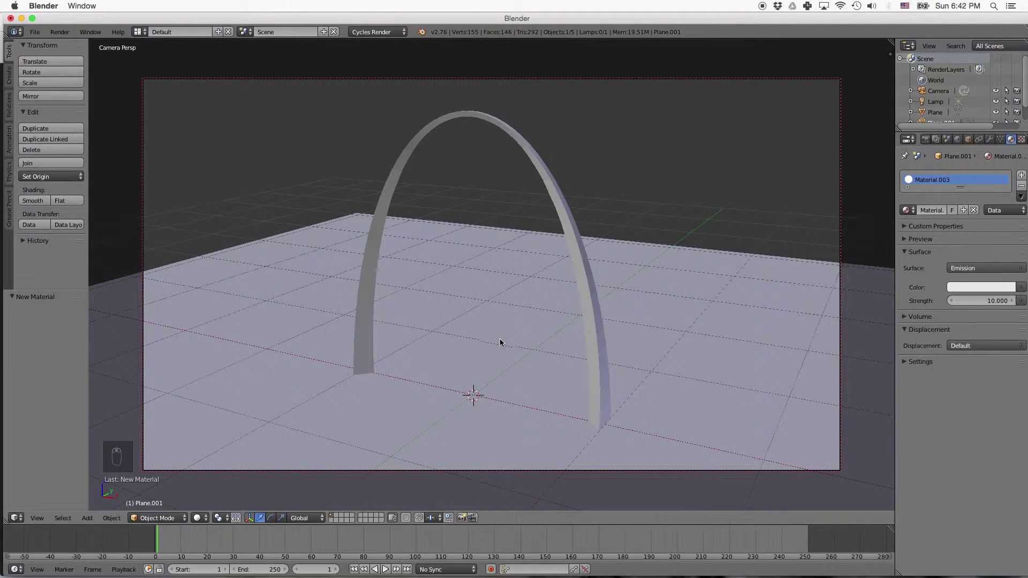
# Switch the viewport to Rendered shading and set Cycles render samples to 100
pyautogui.click(233, 449)
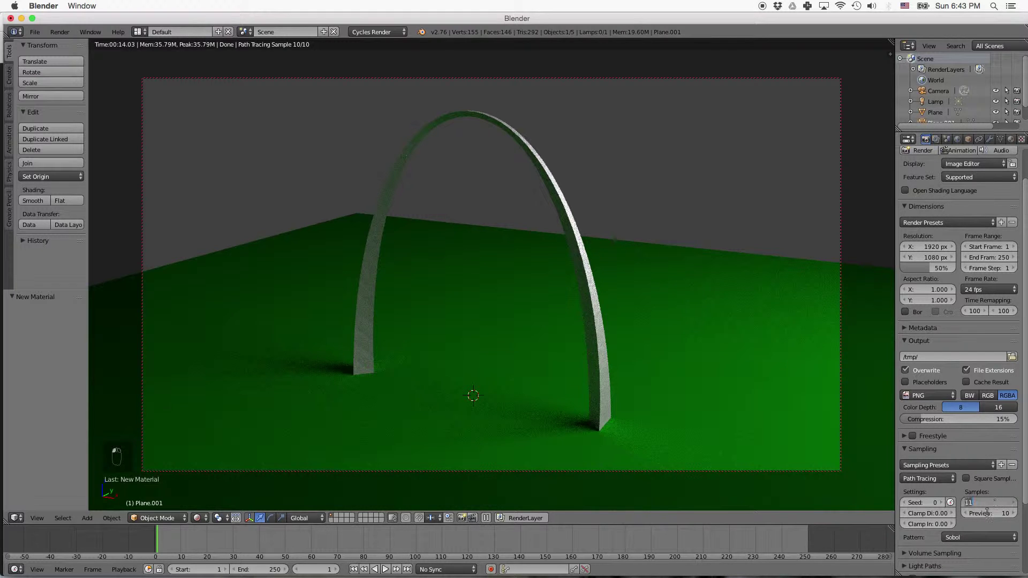
pyautogui.press('KP_0')
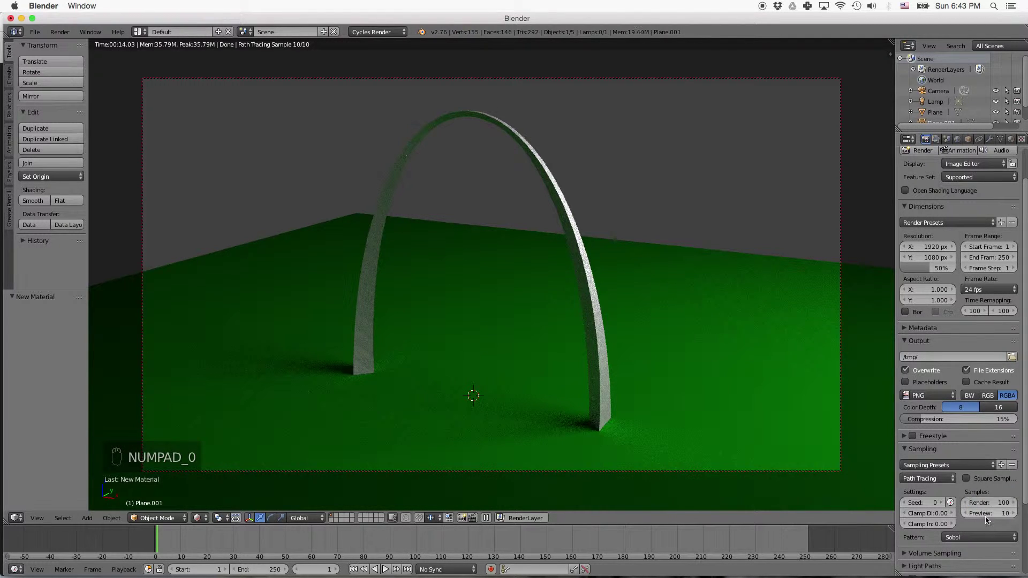